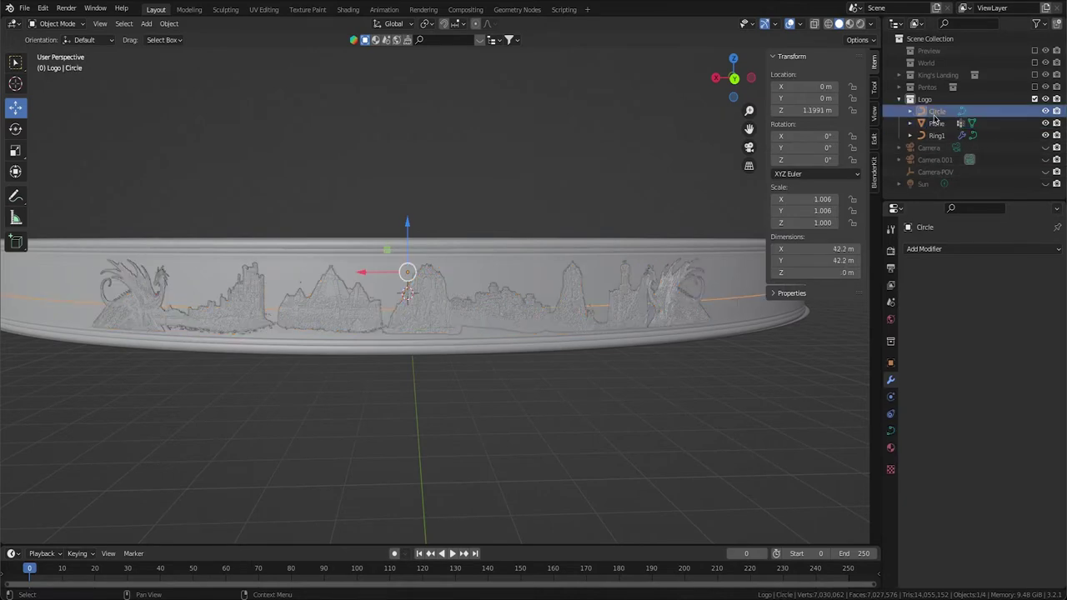
Delete the Circle object from the Logo collection.
{"action": "key", "text": "BackSpace"}
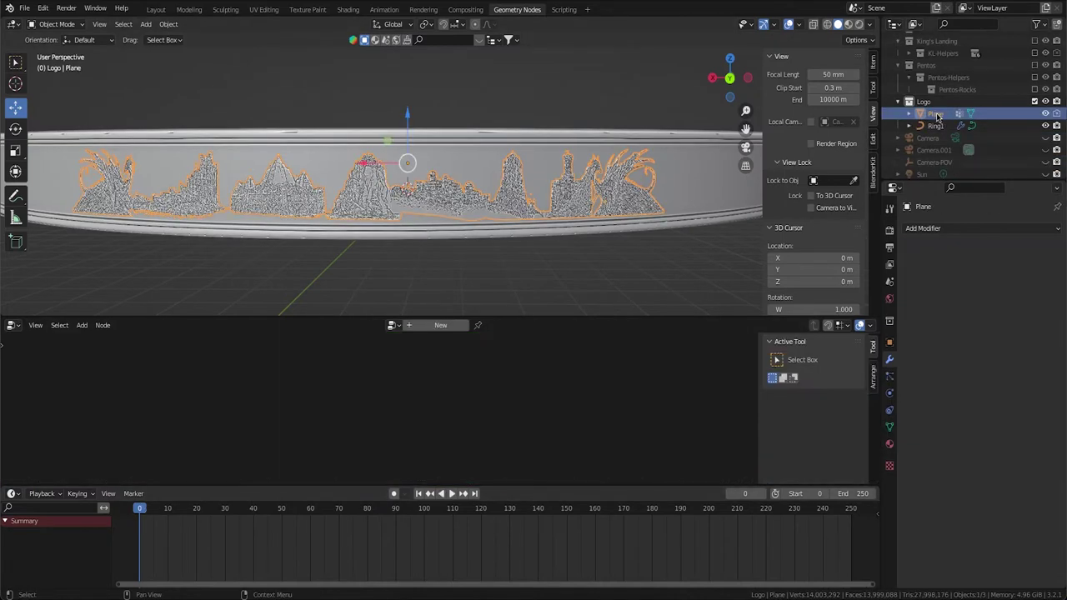
Rename the Plane object to Ornaments.
{"action": "type", "text": "oraments"}
{"action": "key", "text": "Return"}
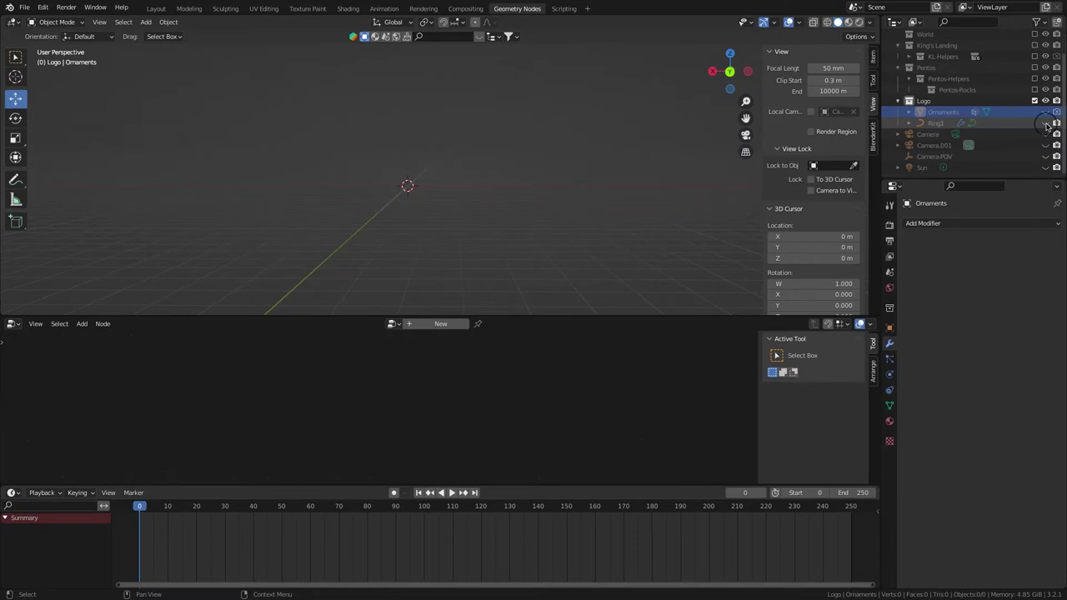
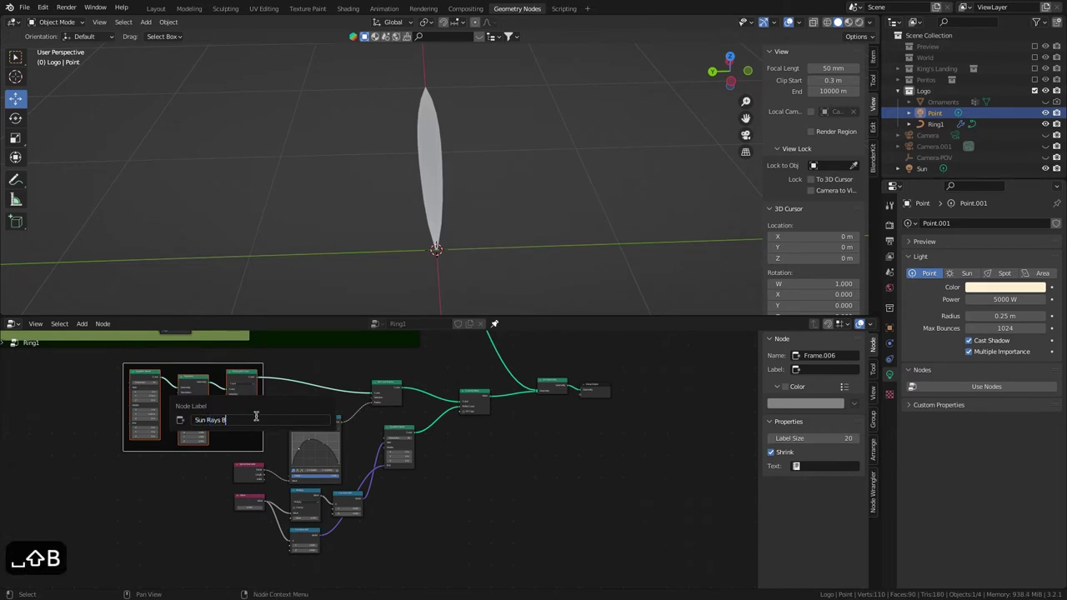
Frame the first ray nodes and label the frame Sun Rays Shape.
{"action": "type", "text": "e"}
{"action": "key", "text": "Return"}
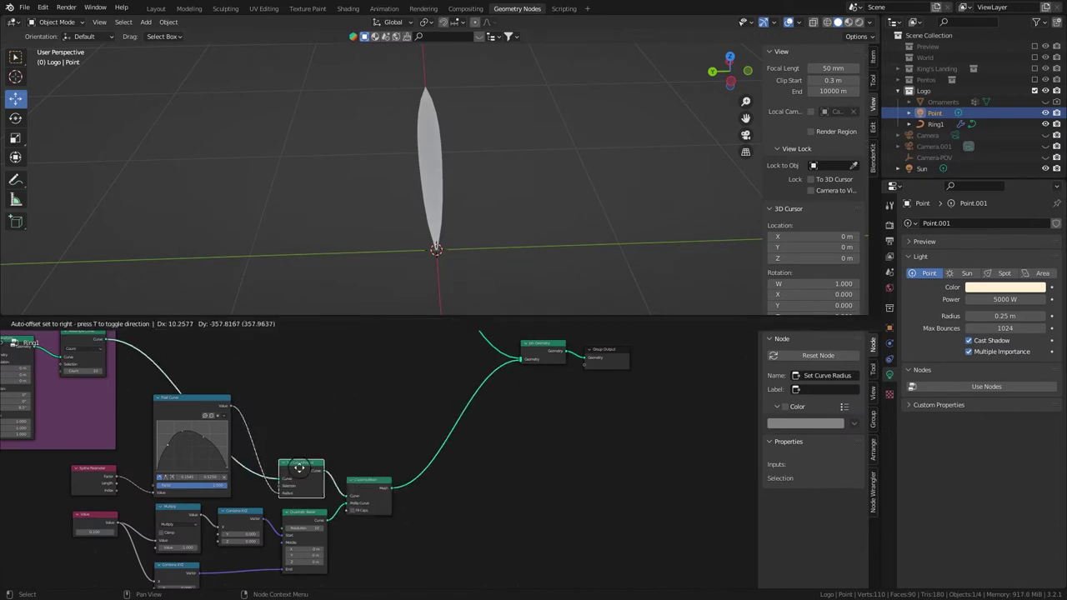
{"action": "key", "text": "ctrl+j"}
{"action": "key", "text": "F2"}
{"action": "key", "text": "shift+s"}
{"action": "type", "text": "un"}
{"action": "key", "text": "shift+r"}
{"action": "type", "text": "ys"}
{"action": "key", "text": "space"}
{"action": "key", "text": "shift+s"}
{"action": "type", "text": "⇧Shape"}
{"action": "key", "text": "Return"}
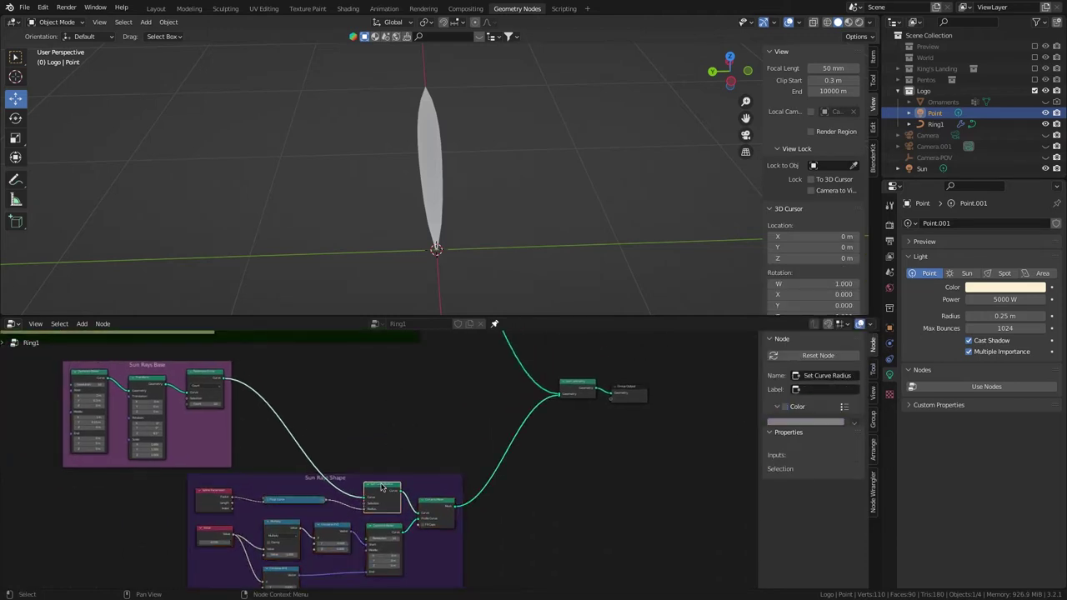
Duplicate the ray nodes by copy-paste to start the radius-tapering chain.
{"action": "key", "text": "ctrl+c"}
{"action": "key", "text": "ctrl+v"}
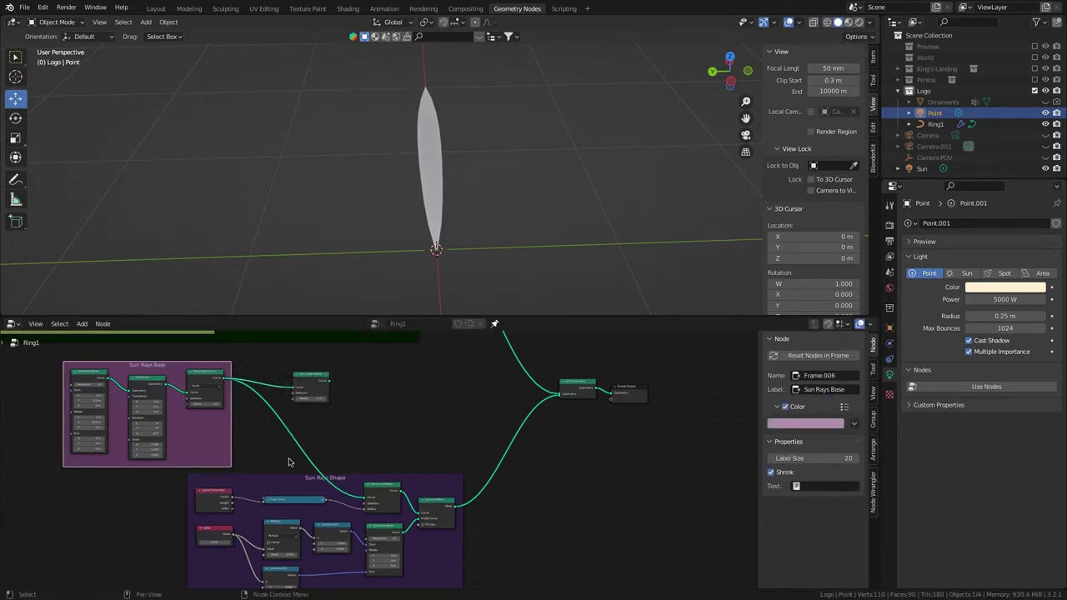
{"action": "key", "text": "ctrl+c"}
{"action": "key", "text": "ctrl+v"}
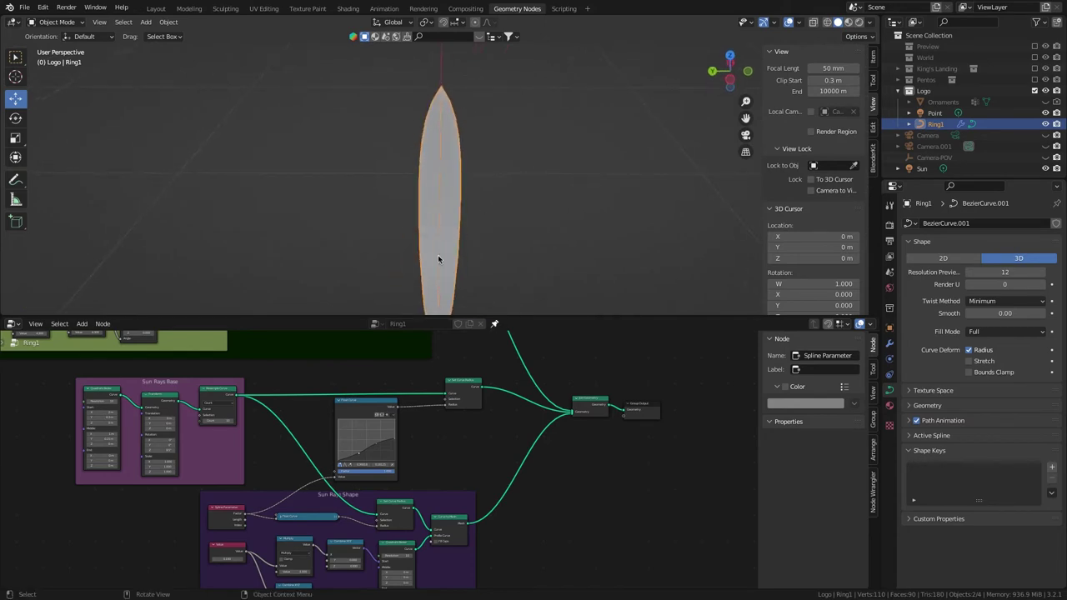
Add a Curve Circle node with resolution 10 and radius 0.02 for the ray profile.
{"action": "key", "text": "ctrl+c"}
{"action": "key", "text": "ctrl+v"}
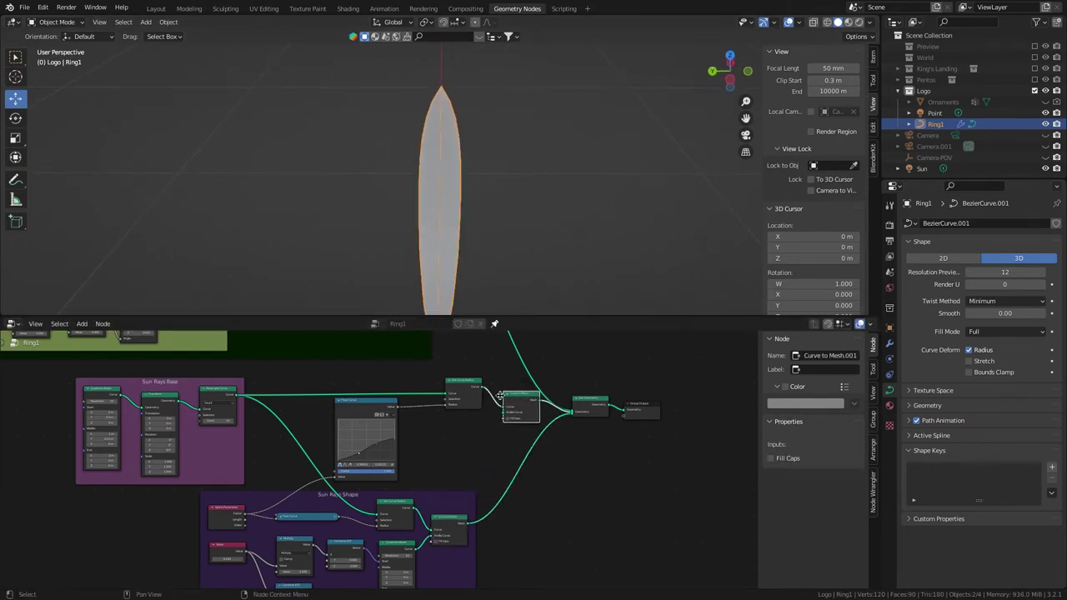
{"action": "key", "text": "ctrl+shift+a"}
{"action": "type", "text": "curvec"}
{"action": "key", "text": "Return"}
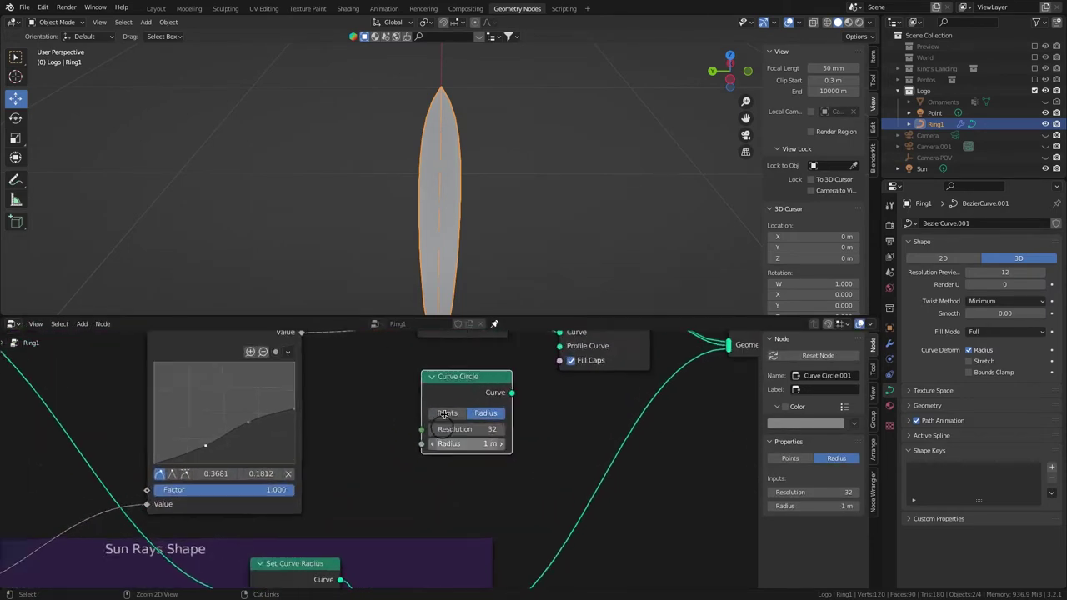
{"action": "type", "text": "10"}
{"action": "key", "text": "Return"}
{"action": "type", "text": ",02"}
{"action": "key", "text": "Return"}
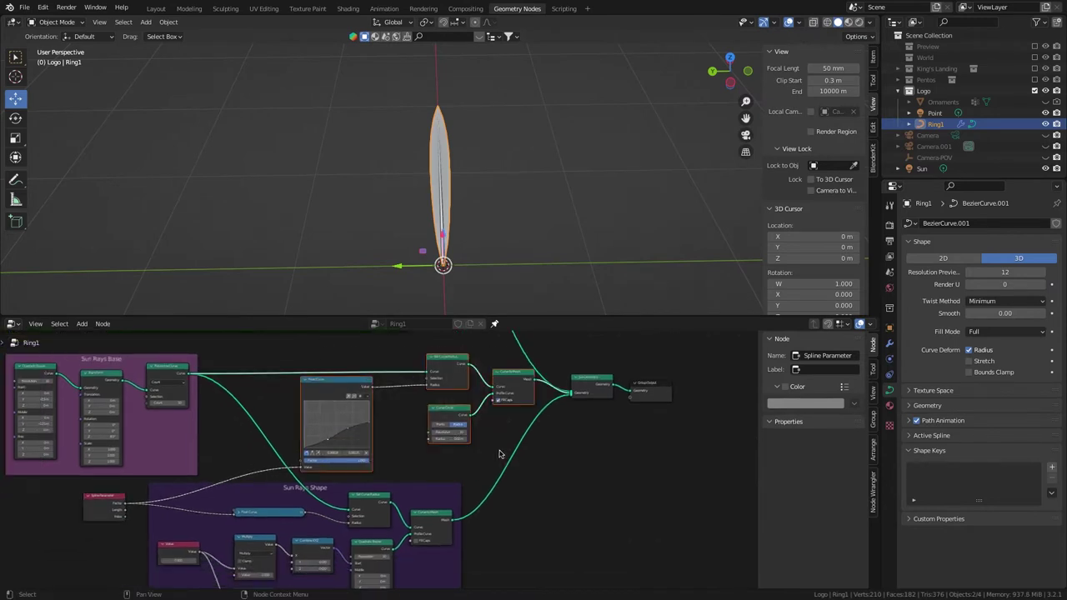
Frame the radius-tapering nodes and label the frame Sun Rays Details.
{"action": "key", "text": "ctrl+j"}
{"action": "key", "text": "F2"}
{"action": "type", "text": "⇧Sun"}
{"action": "key", "text": "space"}
{"action": "type", "text": "ysetails"}
{"action": "key", "text": "Return"}
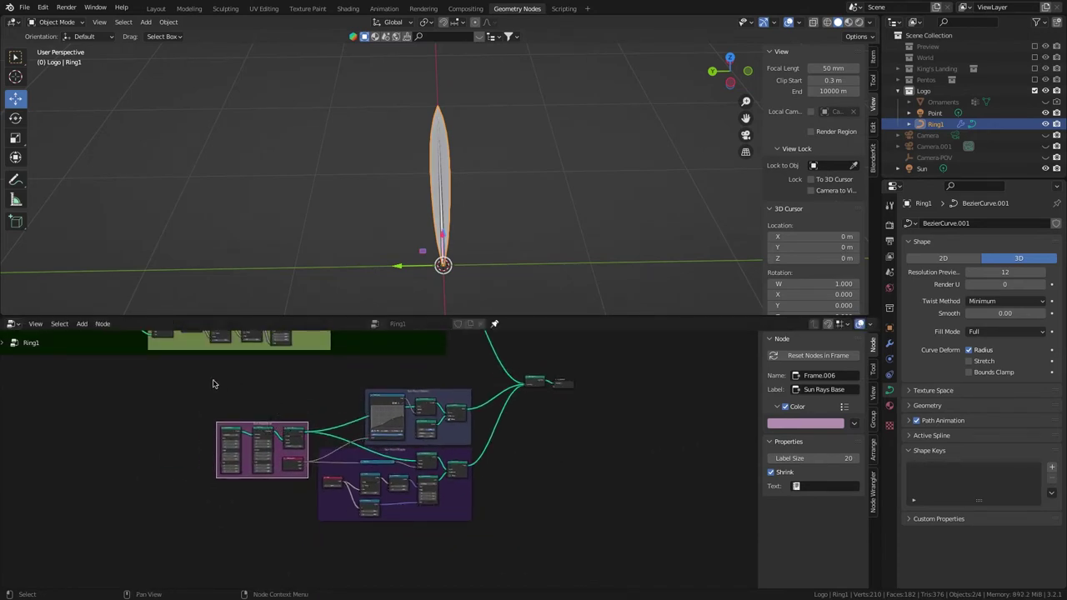
Wrap the sun frames in an outer frame labelled SUN.
{"action": "key", "text": "ctrl+j"}
{"action": "key", "text": "F2"}
{"action": "key", "text": "shift+s"}
{"action": "key", "text": "shift+u"}
{"action": "type", "text": "⇧U⇧N"}
{"action": "key", "text": "Return"}
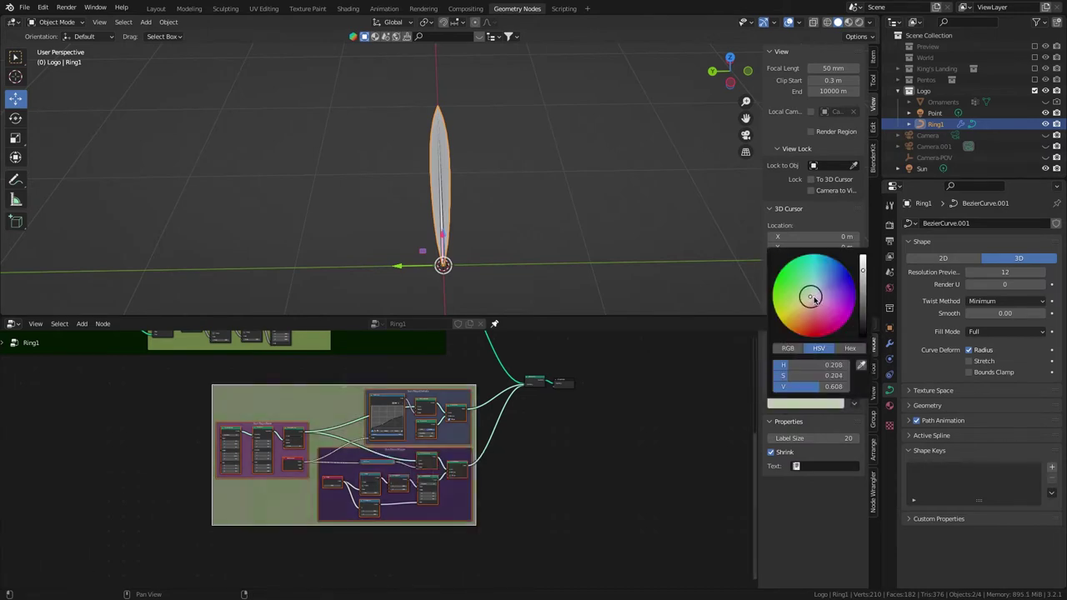
Rename the Ring1 object to Sun-GN.
{"action": "type", "text": "sun"}
{"action": "key", "text": "-"}
{"action": "key", "text": "shift+g"}
{"action": "key", "text": "shift+n"}
{"action": "key", "text": "Return"}
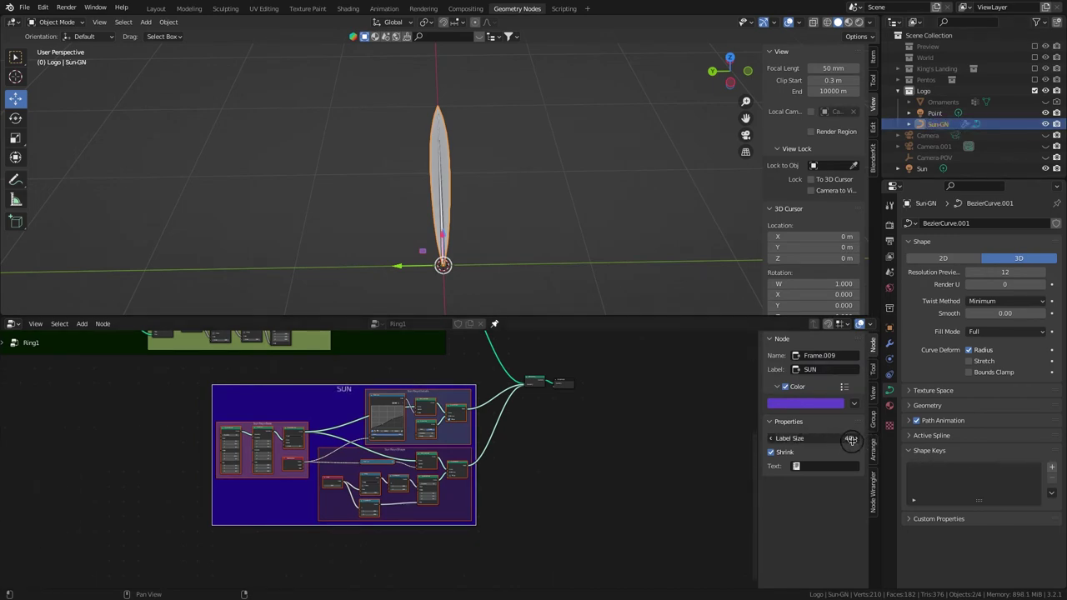
Duplicate Join Geometry aside and add a new Curve Circle node beyond the SUN frame.
{"action": "key", "text": "shift+d"}
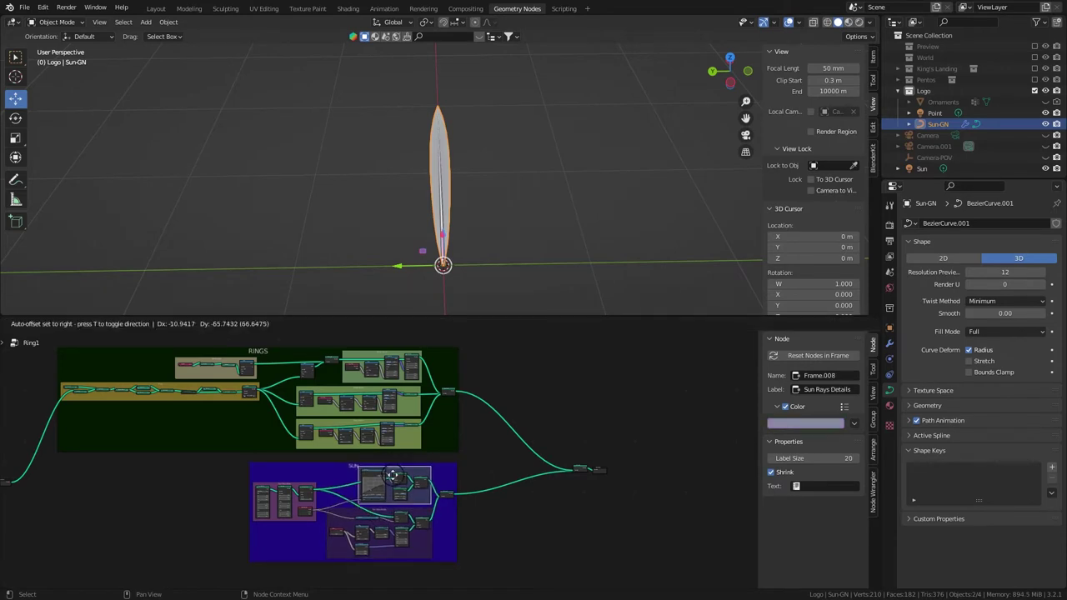
{"action": "left_click_drag", "start_coordinate": [468, 270], "coordinate": [493, 195]}
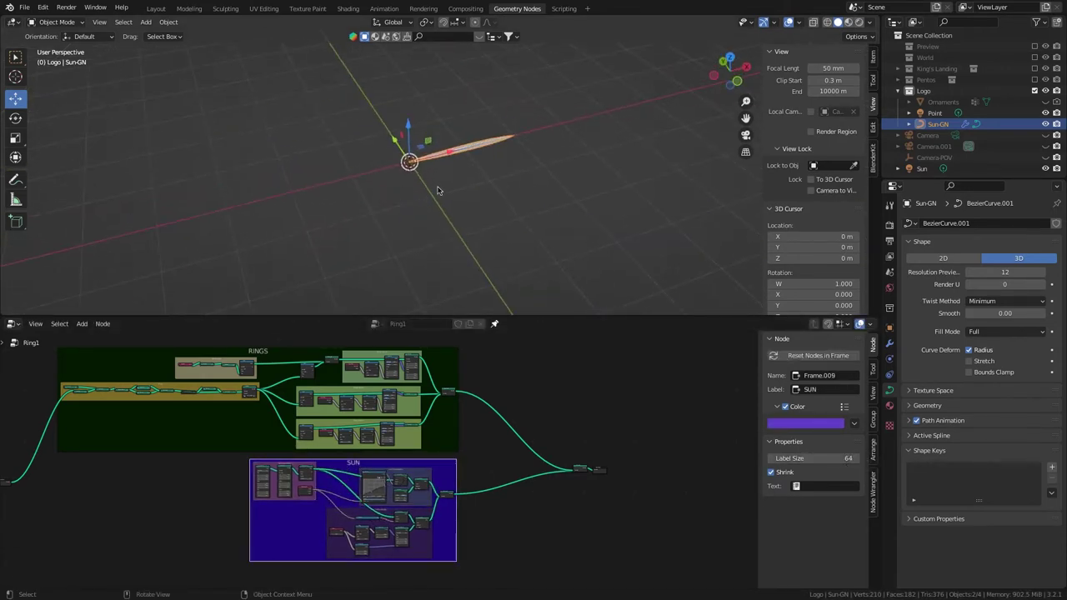
{"action": "key", "text": "ctrl+shift+a"}
{"action": "type", "text": "curve"}
{"action": "key", "text": "space"}
{"action": "key", "text": "c"}
{"action": "key", "text": "Return"}
Set the circle radius to 0.01 and add a Curve to Points node with count 30.
{"action": "type", "text": "+++++++++++++"}
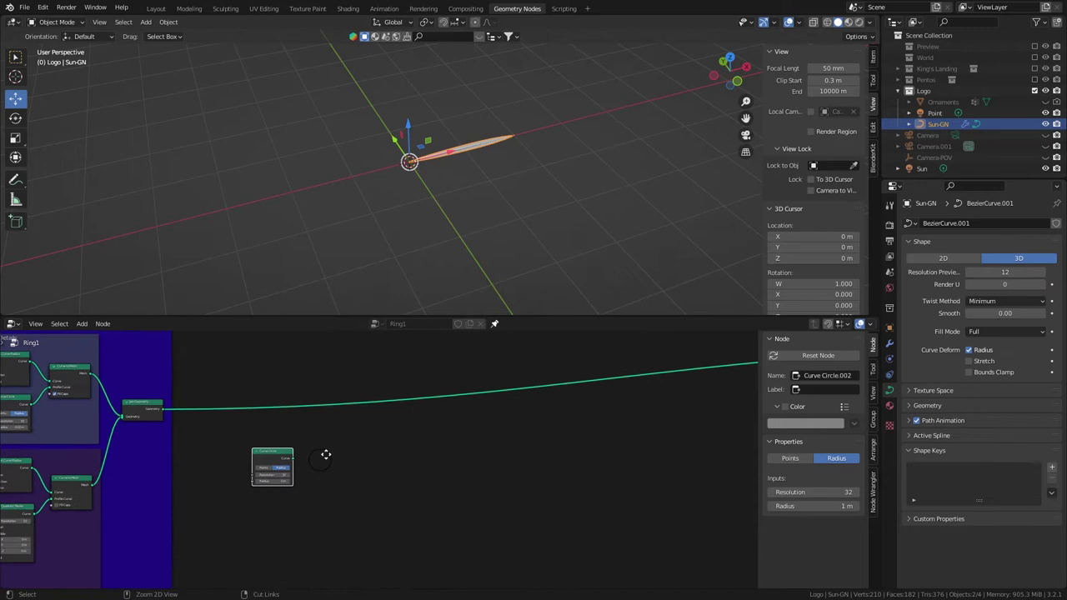
{"action": "type", "text": ",01"}
{"action": "key", "text": "Return"}
{"action": "type", "text": "cure"}
{"action": "key", "text": "Down"}
{"action": "key", "text": "Down"}
{"action": "key", "text": "Return"}
{"action": "type", "text": "30"}
{"action": "key", "text": "Return"}
Add an Instance on Points node fed by the circle's points.
{"action": "type", "text": "insta"}
{"action": "key", "text": "Return"}
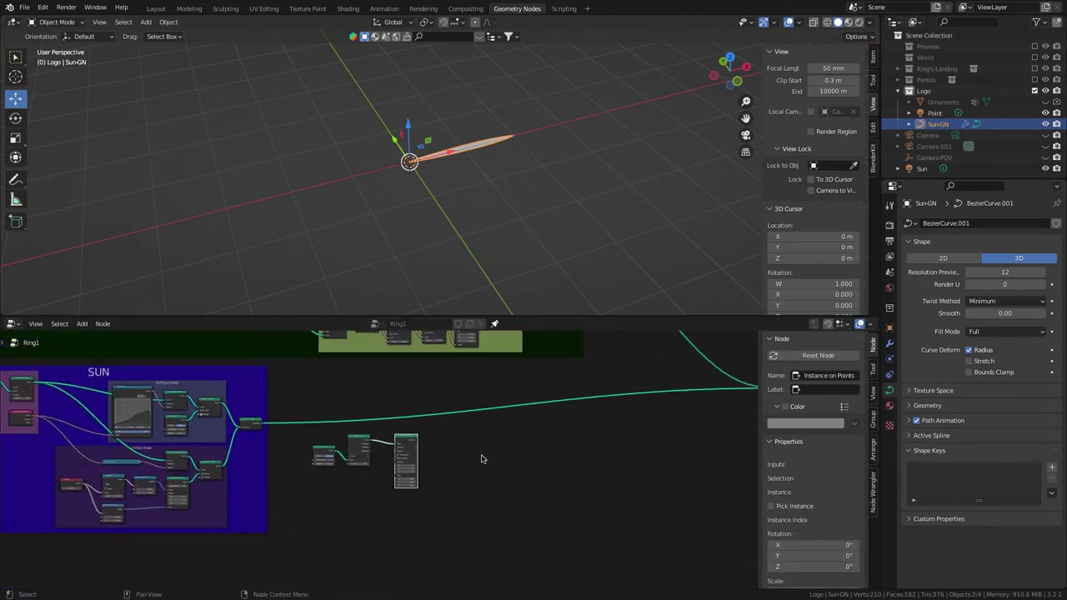
{"action": "key", "text": "ctrl+z"}
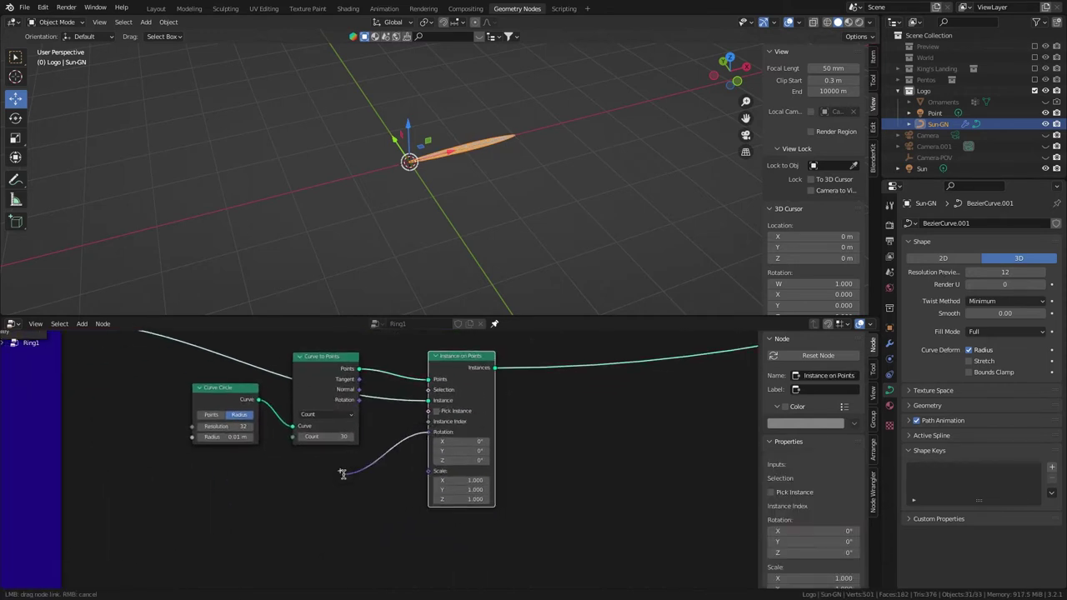
Add Vector Math and Rotate Euler nodes to turn the ray instances outward along the circle.
{"action": "type", "text": "vec"}
{"action": "key", "text": "Down"}
{"action": "key", "text": "Return"}
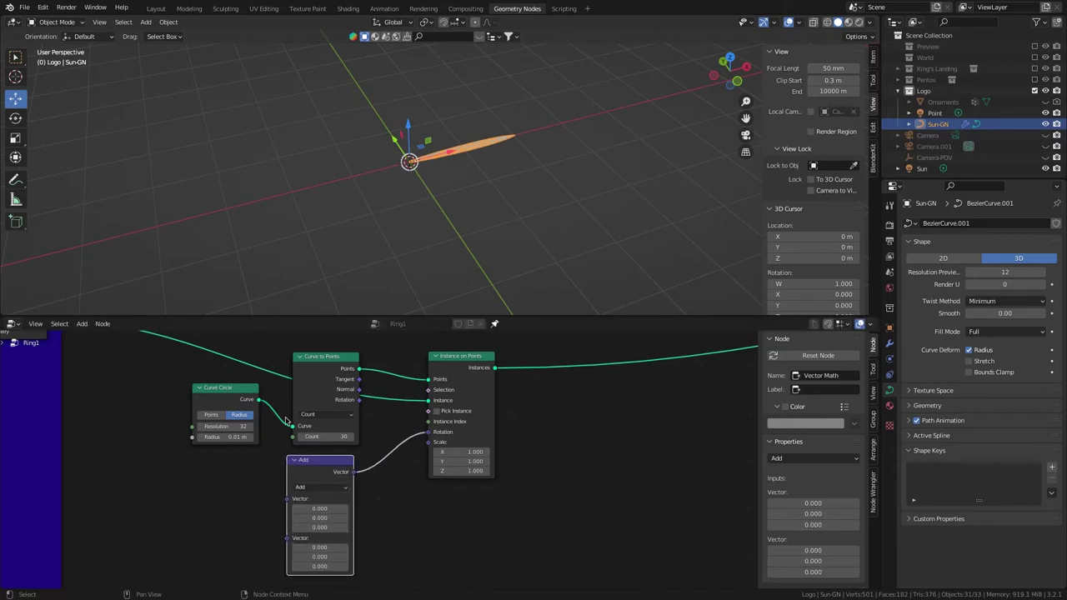
{"action": "key", "text": "ctrl+z"}
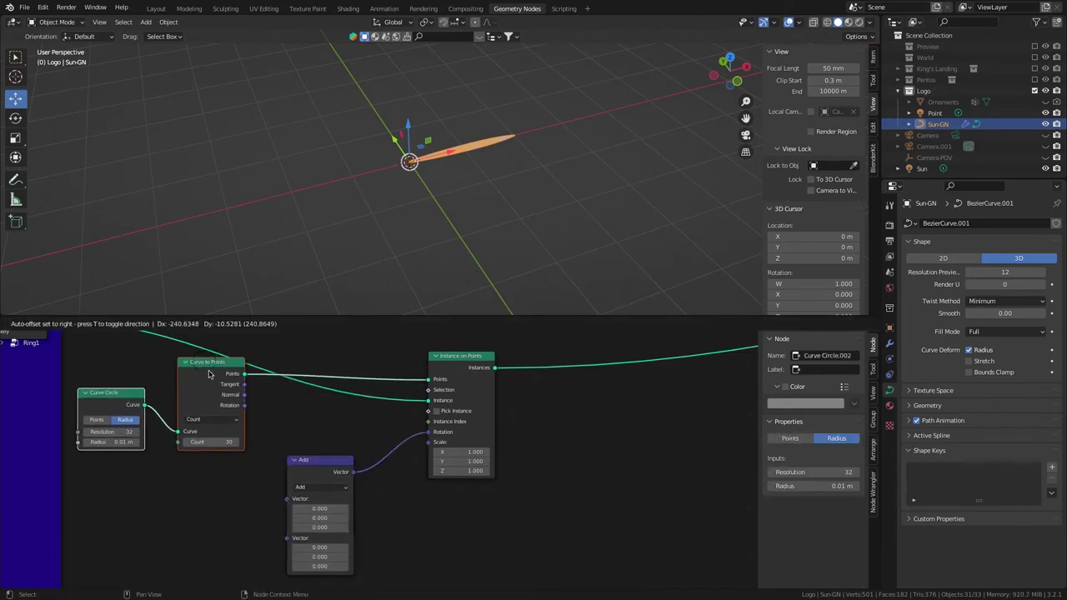
{"action": "type", "text": "eul"}
{"action": "key", "text": "Return"}
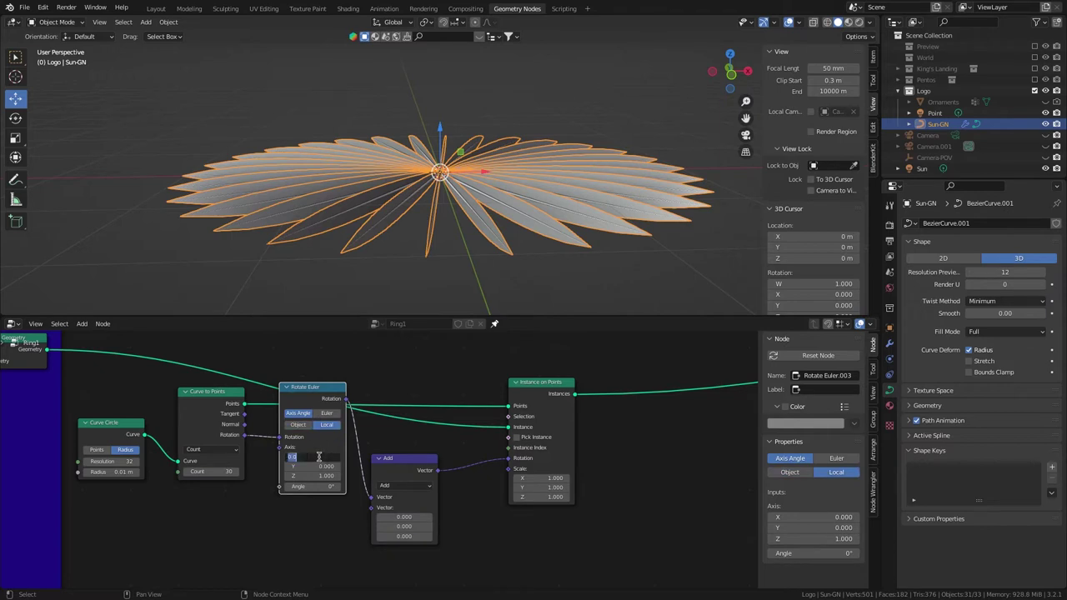
Set the Rotate Euler node to a 90 degree rotation so the rays fan outward.
{"action": "key", "text": "1"}
{"action": "key", "text": "Return"}
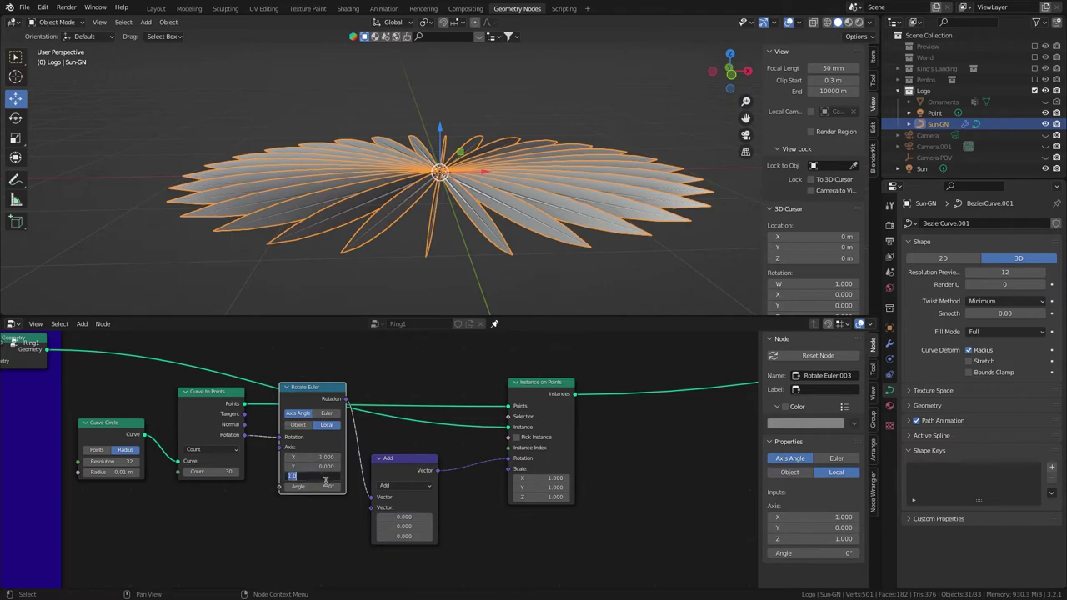
{"action": "key", "text": "0"}
{"action": "key", "text": "Return"}
{"action": "type", "text": "90"}
{"action": "key", "text": "Return"}
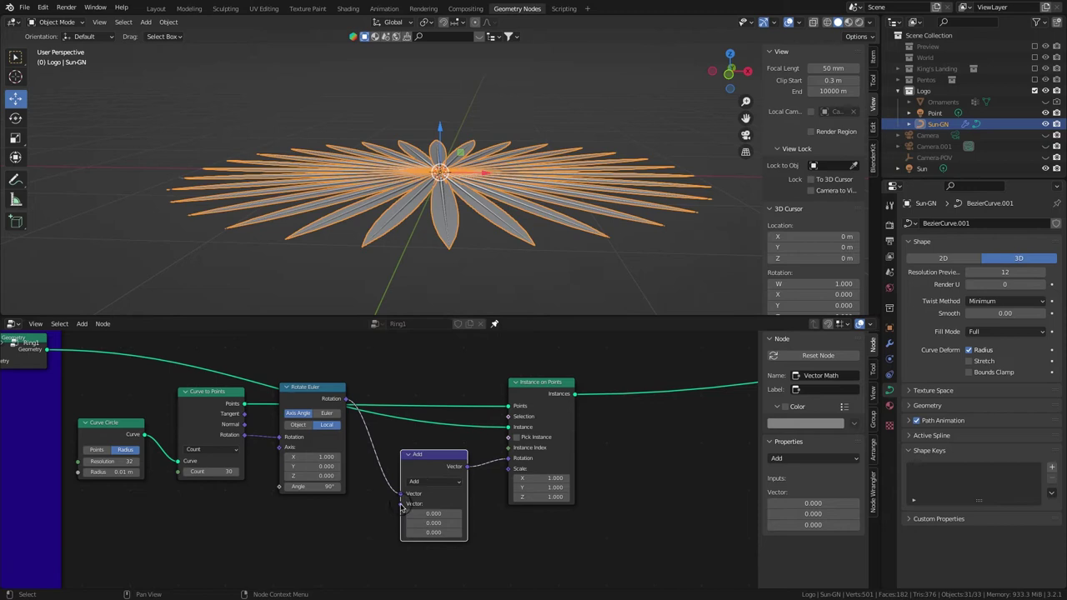
Add Combine XYZ and Random Value nodes with Min -0.1 and Max 0.1.
{"action": "type", "text": "com"}
{"action": "key", "text": "Down"}
{"action": "key", "text": "Return"}
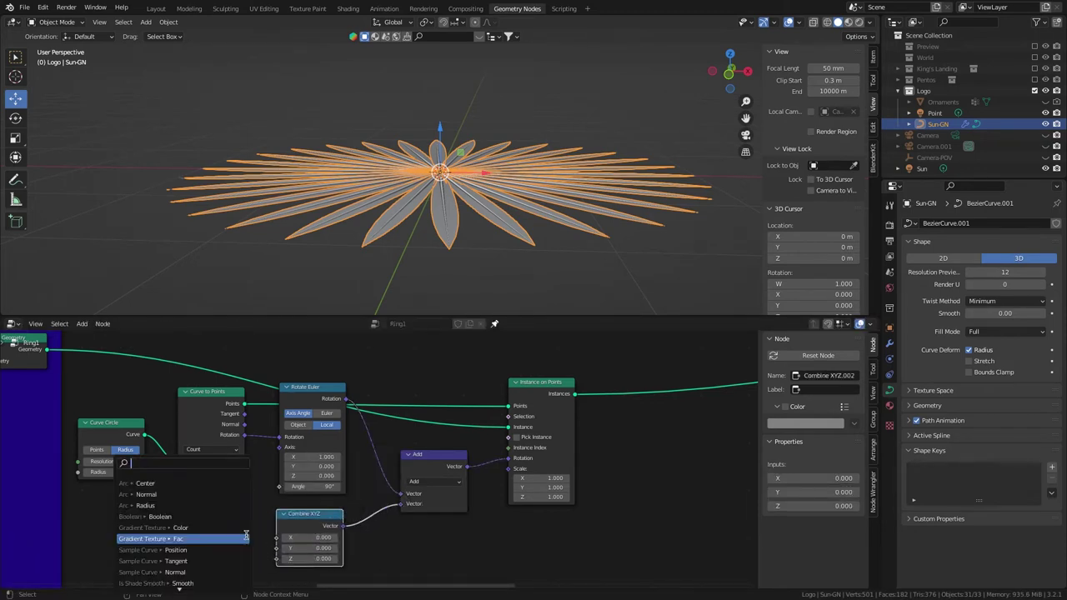
{"action": "type", "text": "rando"}
{"action": "key", "text": "Return"}
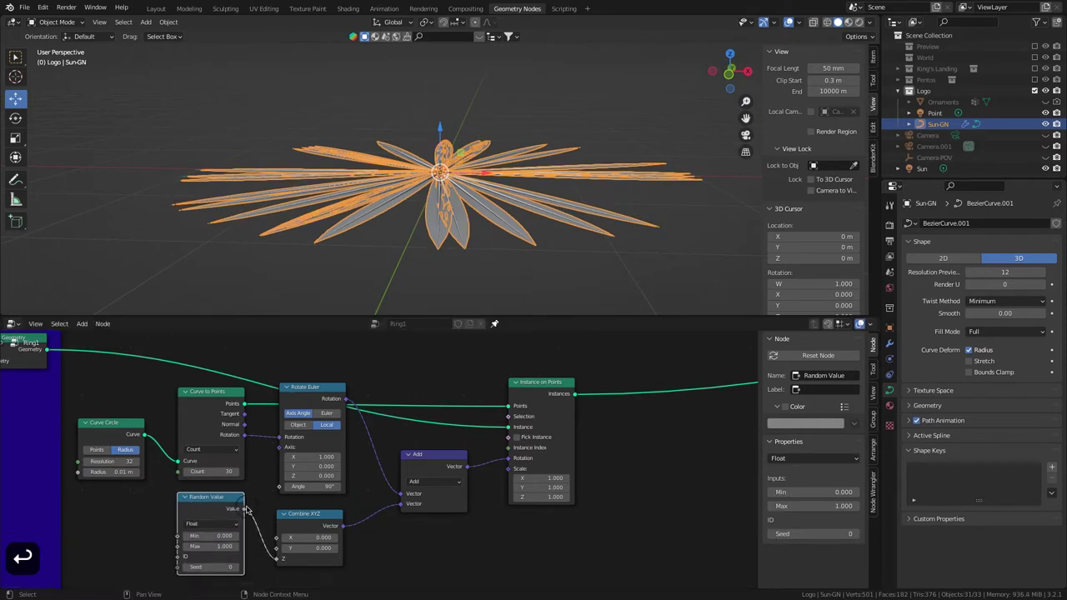
{"action": "key", "text": ","}
{"action": "key", "text": "1"}
{"action": "key", "text": "Tab"}
{"action": "key", "text": "-"}
{"action": "key", "text": ","}
{"action": "key", "text": "1"}
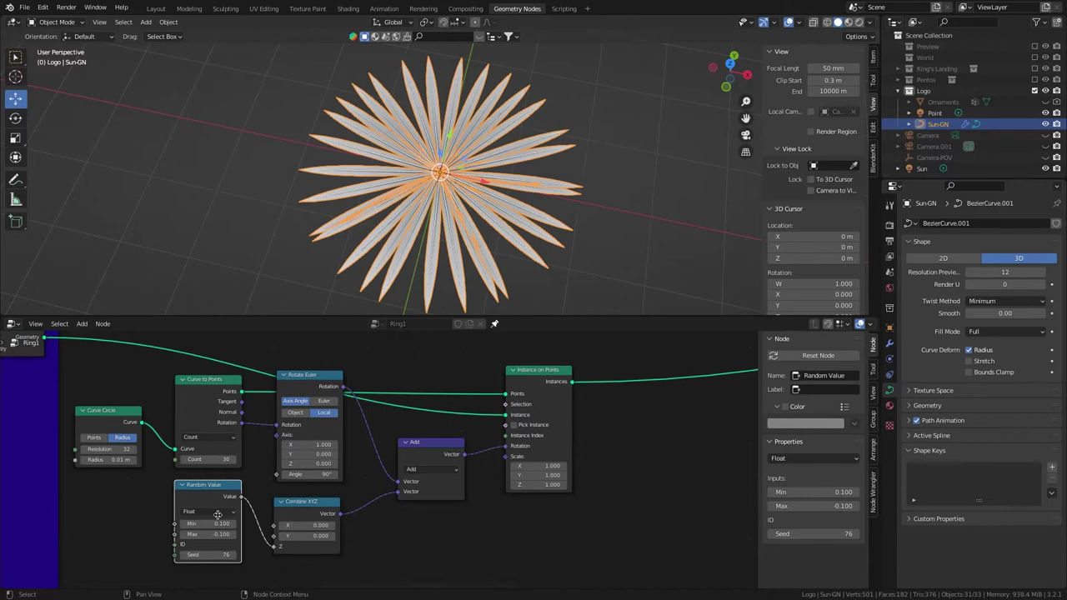
Duplicate Random Value with range 0.9 to 4 and 0.6, driving the instance Scale.
{"action": "key", "text": "shift+d"}
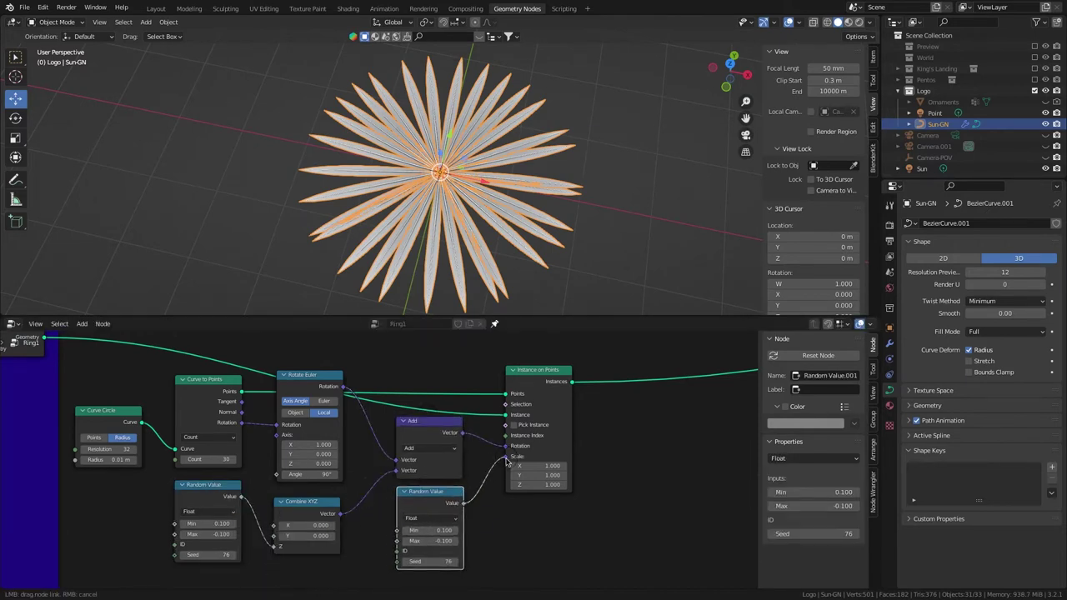
{"action": "type", "text": ",9"}
{"action": "key", "text": "Return"}
{"action": "key", "text": "Return"}
{"action": "key", "text": "4"}
{"action": "key", "text": "Return"}
{"action": "key", "text": "BackSpace"}
{"action": "type", "text": "06"}
{"action": "key", "text": "Return"}
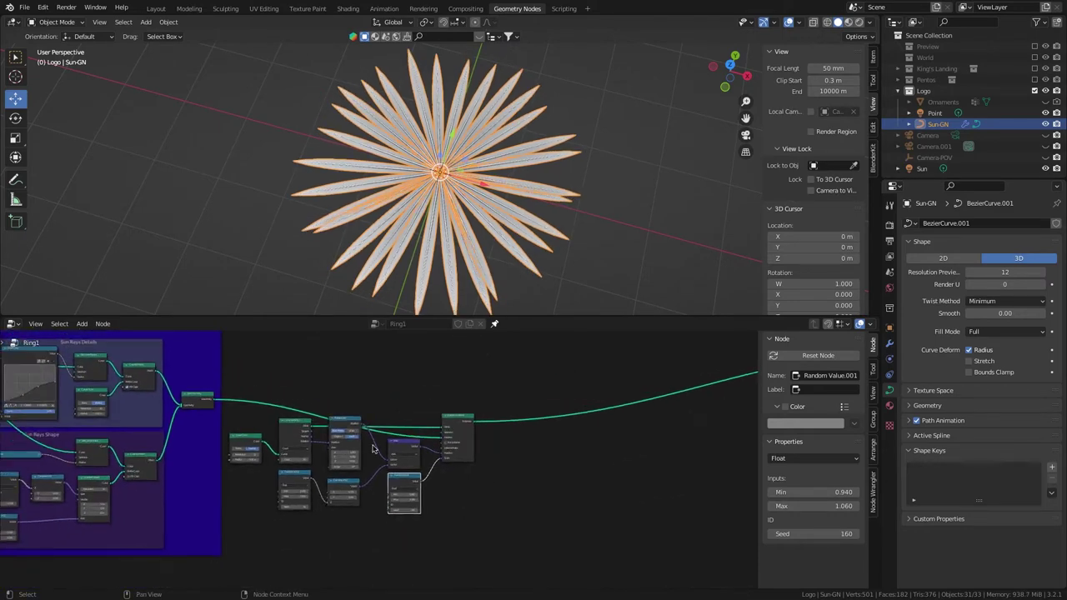
Frame the ray distribution nodes and label the frame Rays Distribution.
{"action": "key", "text": "ctrl+j"}
{"action": "key", "text": "F2"}
{"action": "key", "text": "shift+r"}
{"action": "key", "text": "a"}
{"action": "type", "text": "ays"}
{"action": "key", "text": "space"}
{"action": "type", "text": "distribution"}
{"action": "key", "text": "Return"}
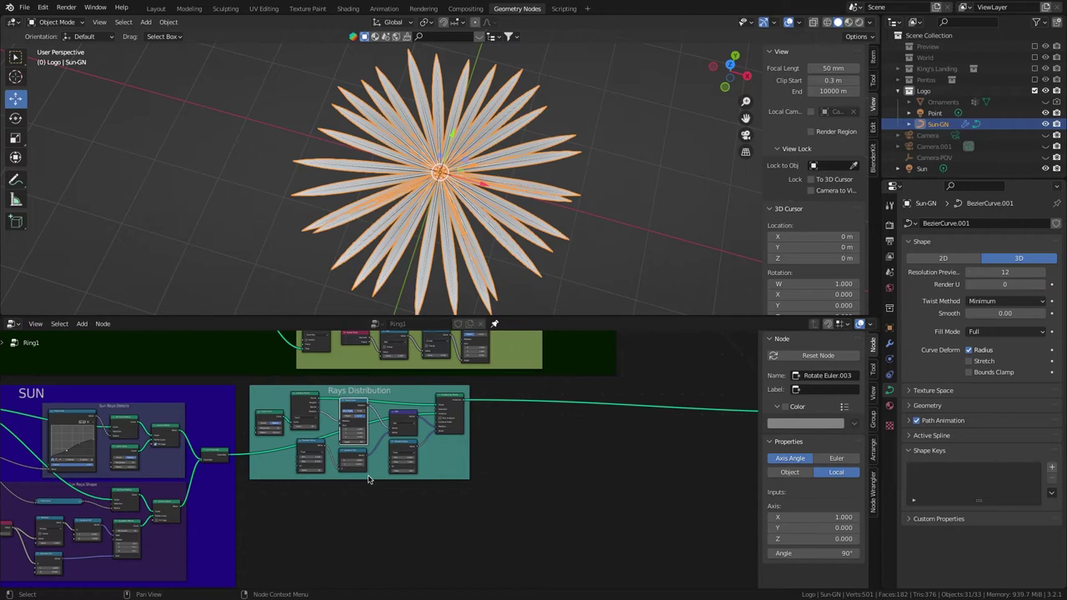
Add an Ico Sphere node with 3 subdivisions and radius 0.8 for the sun centre.
{"action": "key", "text": "ctrl+shift+a"}
{"action": "type", "text": "ico"}
{"action": "key", "text": "Return"}
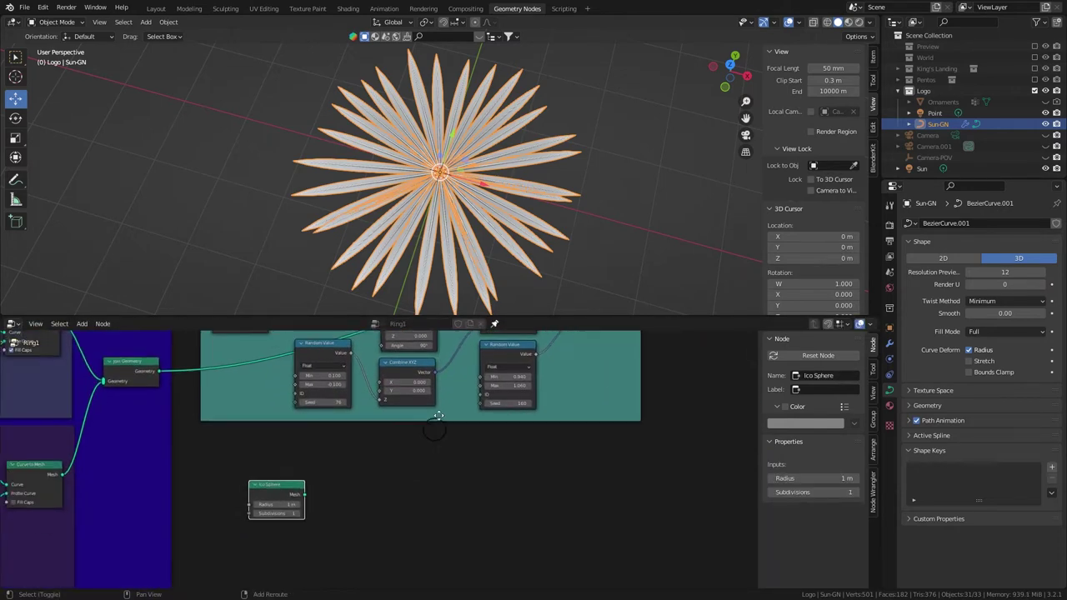
{"action": "key", "text": "3"}
{"action": "key", "text": "Return"}
{"action": "type", "text": ",8"}
{"action": "key", "text": "Return"}
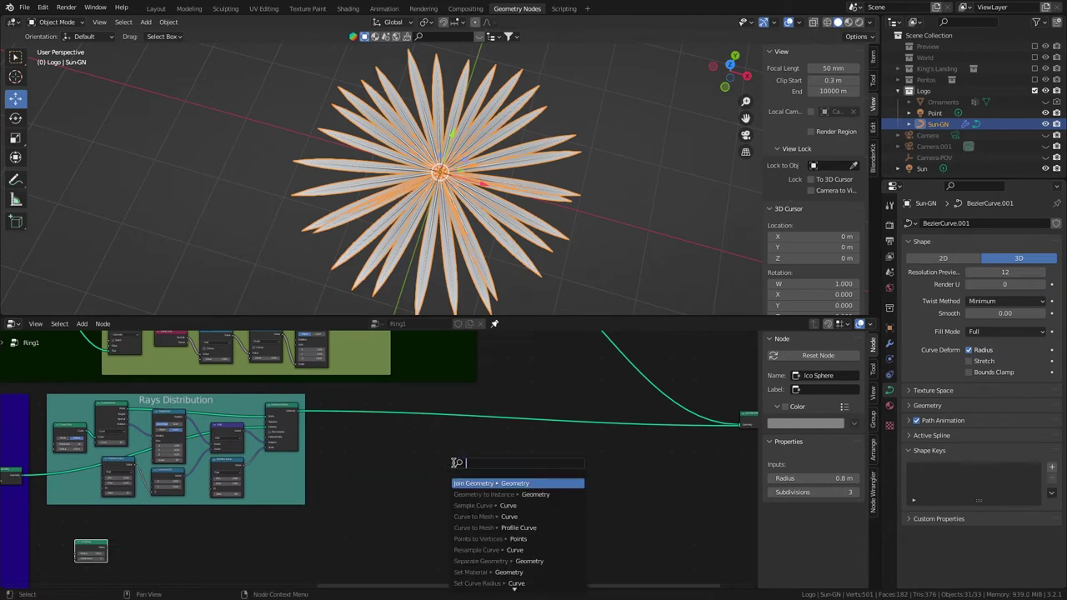
Join the ico sphere and rays with Join Geometry and add a Set Material node.
{"action": "key", "text": "Return"}
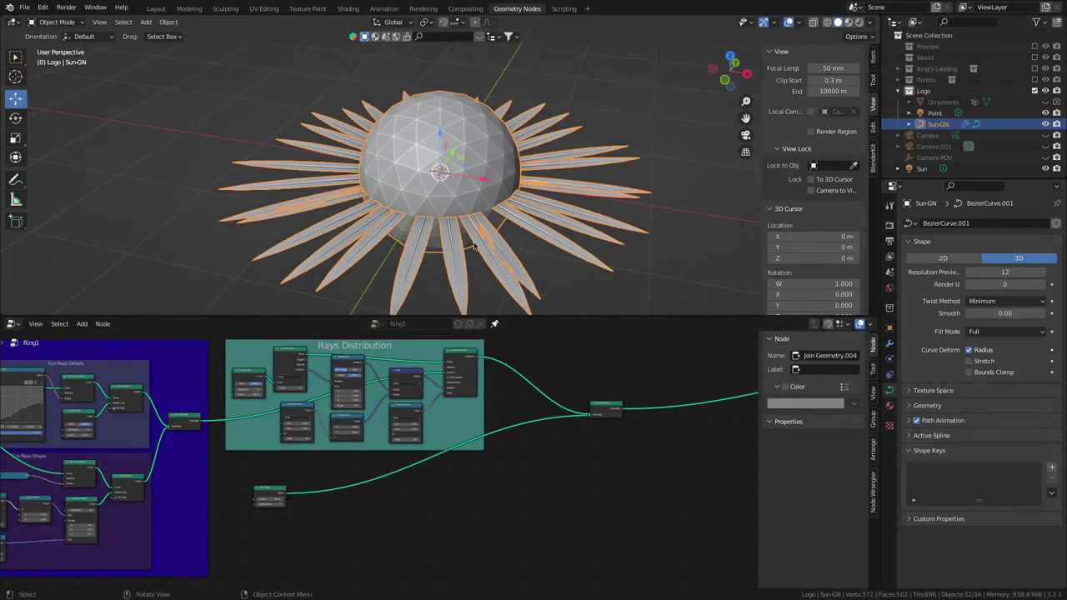
{"action": "key", "text": "ctrl+shift+a"}
{"action": "type", "text": "set m"}
{"action": "key", "text": "shift+d"}
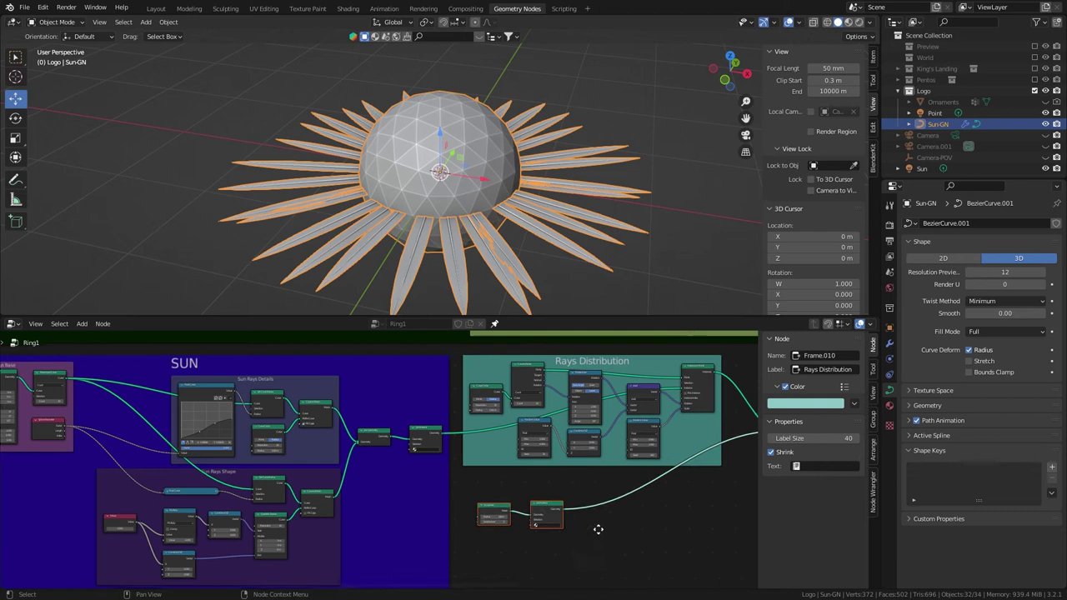
Frame the sun nodes and label the frame SUN.
{"action": "key", "text": "ctrl+j"}
{"action": "key", "text": "F2"}
{"action": "type", "text": "sun"}
{"action": "key", "text": "Return"}
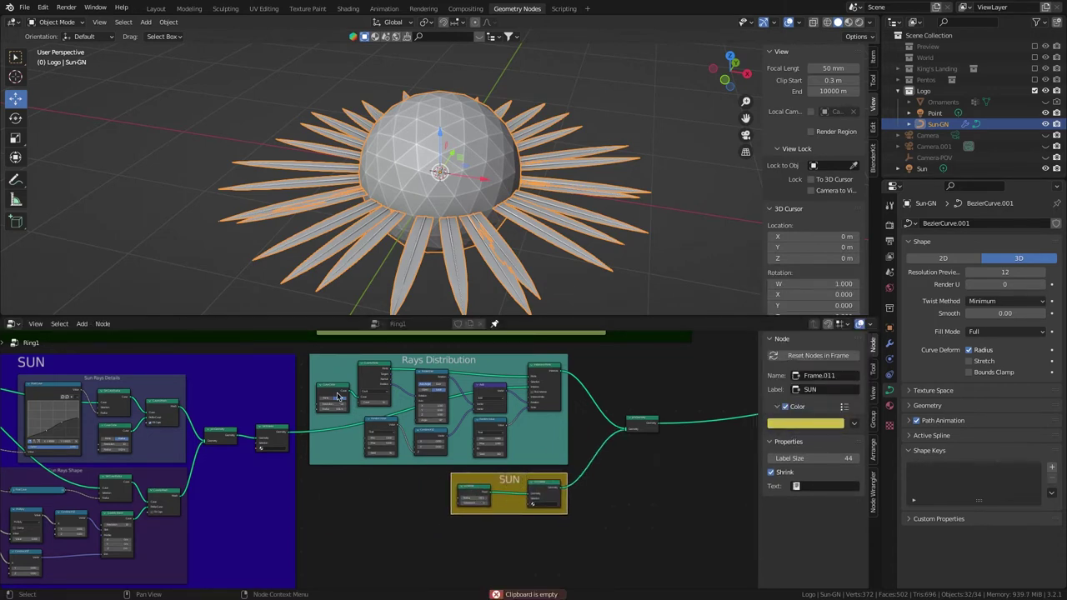
{"action": "key", "text": "ctrl+c"}
Duplicate the Curve Circle node and enter values 100, 2.2 and 10 for the ring.
{"action": "key", "text": "ctrl+v"}
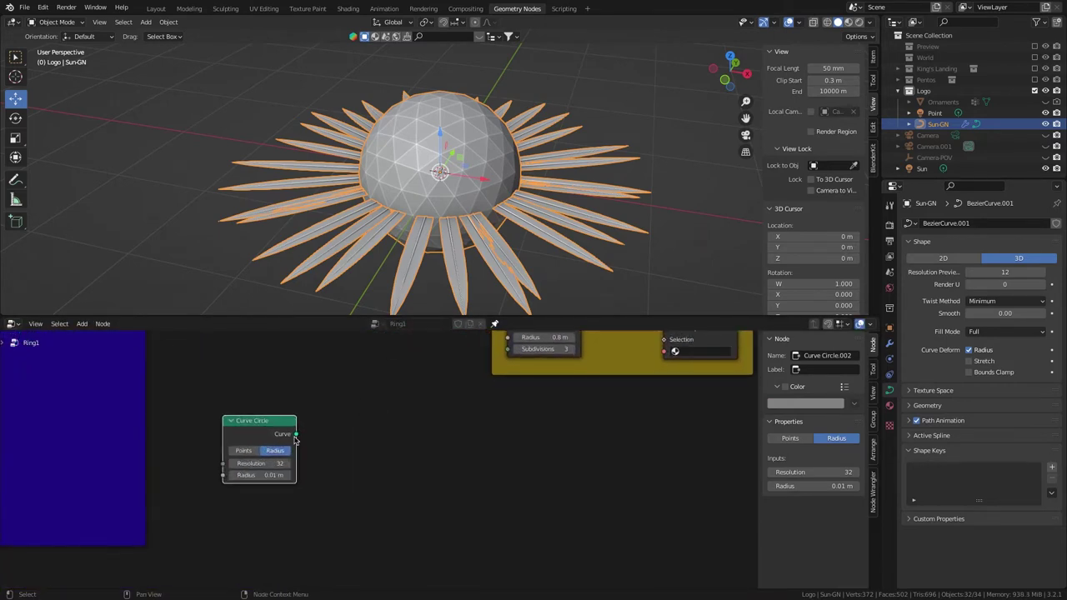
{"action": "key", "text": "shift+d"}
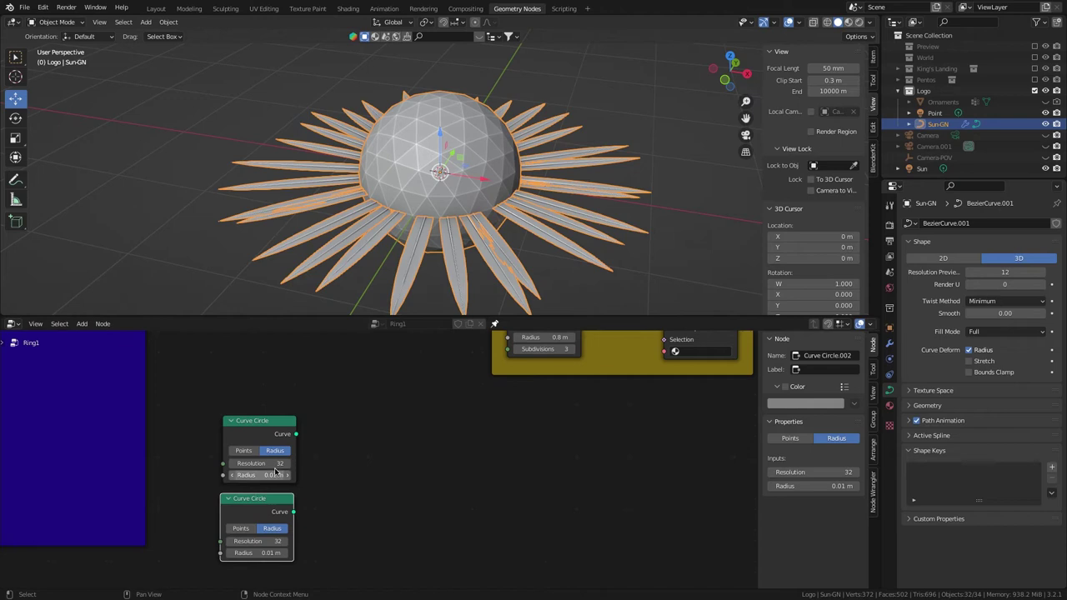
{"action": "type", "text": "100"}
{"action": "key", "text": "Return"}
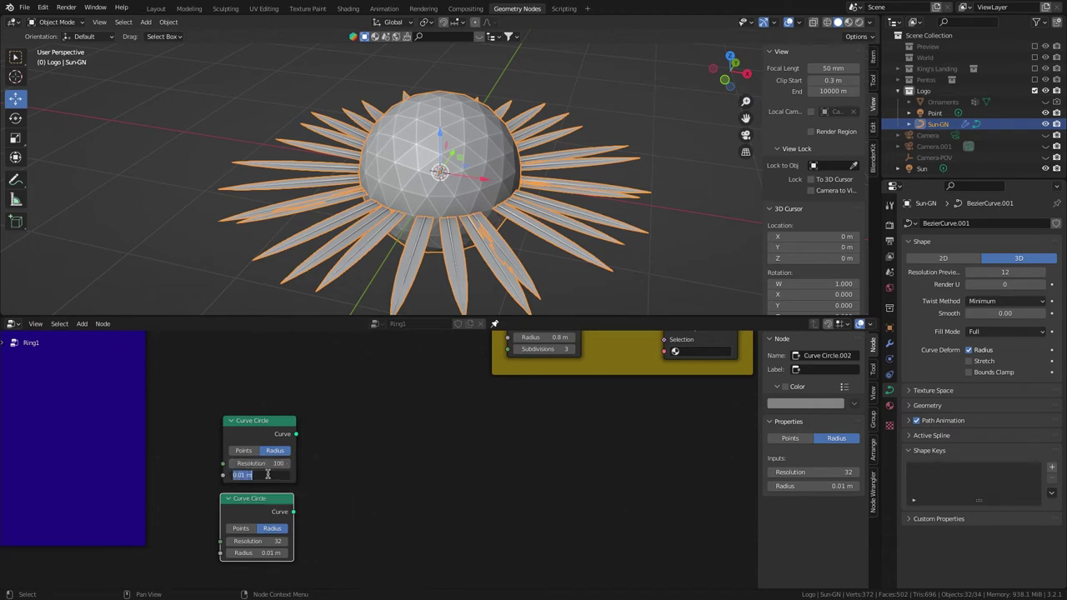
{"action": "type", "text": "2,2"}
{"action": "key", "text": "Return"}
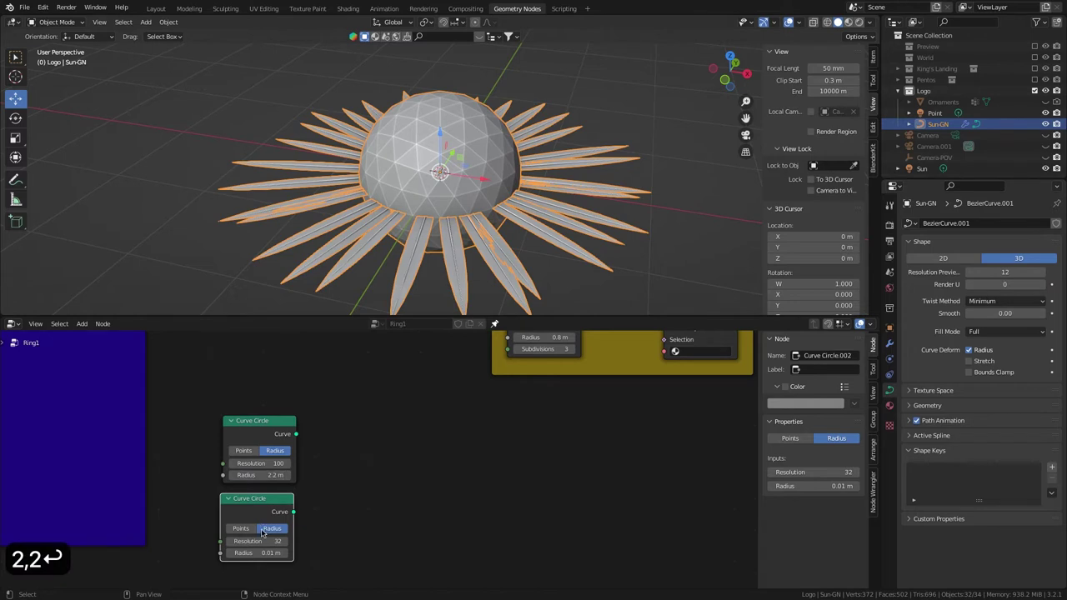
{"action": "type", "text": "10"}
{"action": "key", "text": "Return"}
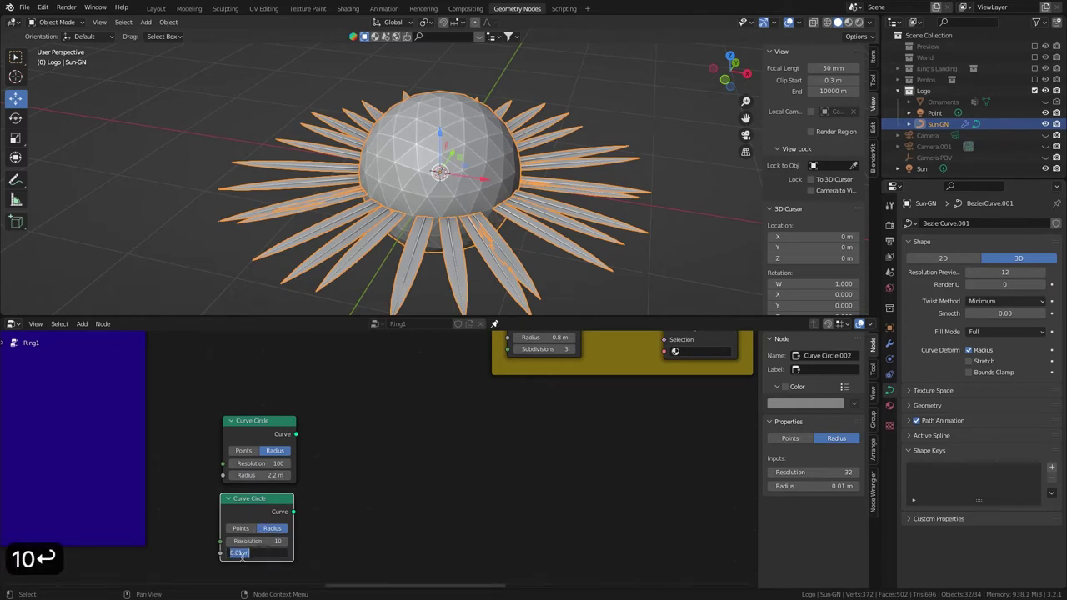
Change the ring value to 5 and search for a Curve to Mesh node.
{"action": "key", "text": "BackSpace"}
{"action": "key", "text": "BackSpace"}
{"action": "type", "text": "5"}
{"action": "key", "text": "Return"}
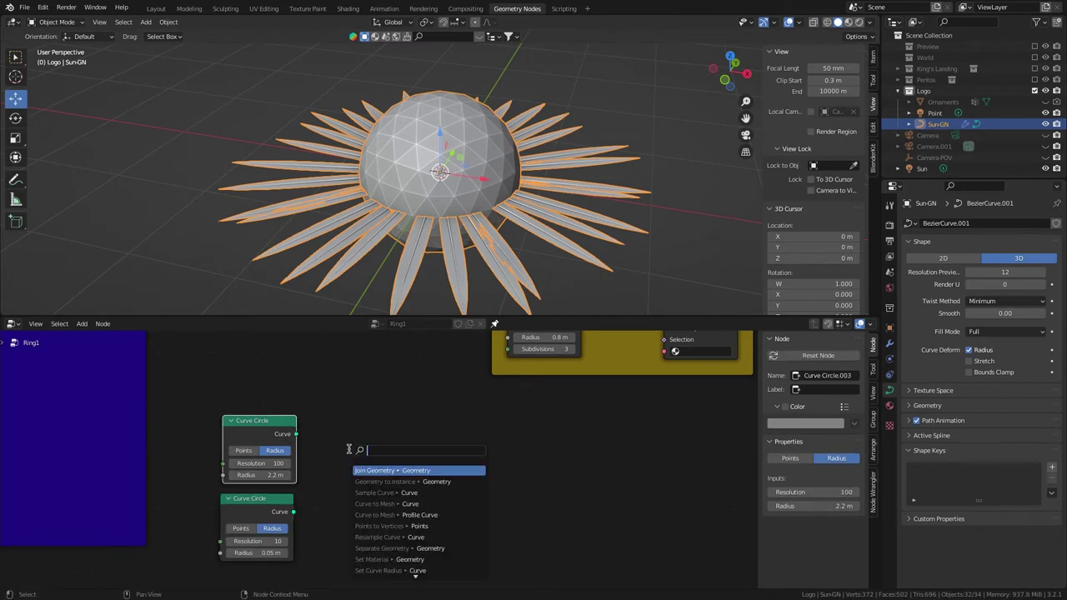
{"action": "type", "text": "cur"}
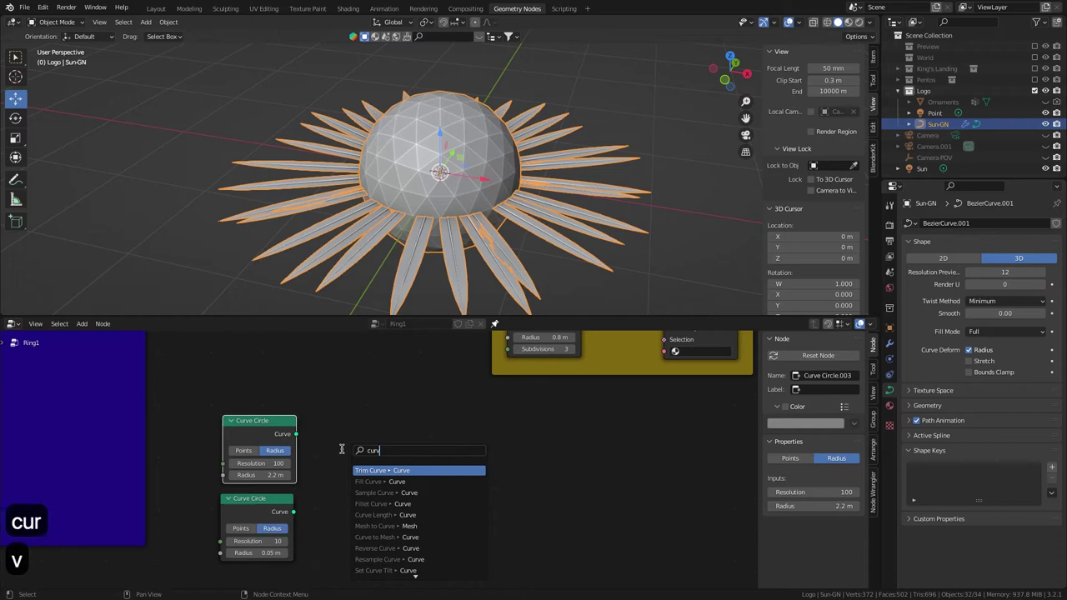
{"action": "type", "text": "t"}
Add the Curve to Mesh node to the tree, then a Transform node after it.
{"action": "key", "text": "Return"}
{"action": "key", "text": "Return"}
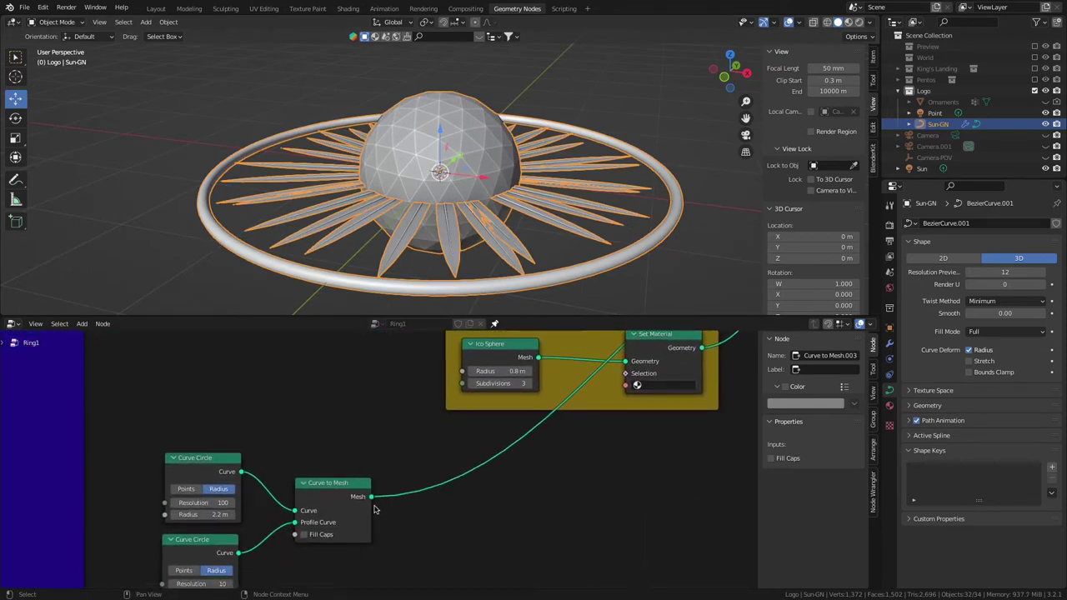
{"action": "key", "text": "ctrl+shift+a"}
{"action": "type", "text": "tran"}
{"action": "key", "text": "Return"}
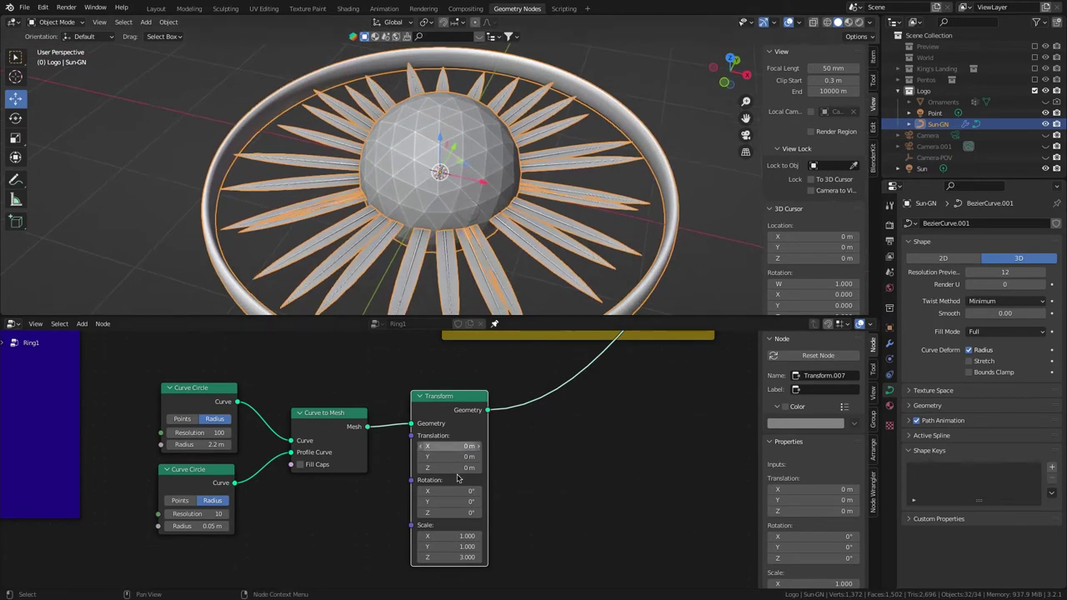
Scale the ring by 2.1 in the Transform node and copy the node setup.
{"action": "type", "text": "2,1"}
{"action": "key", "text": "Return"}
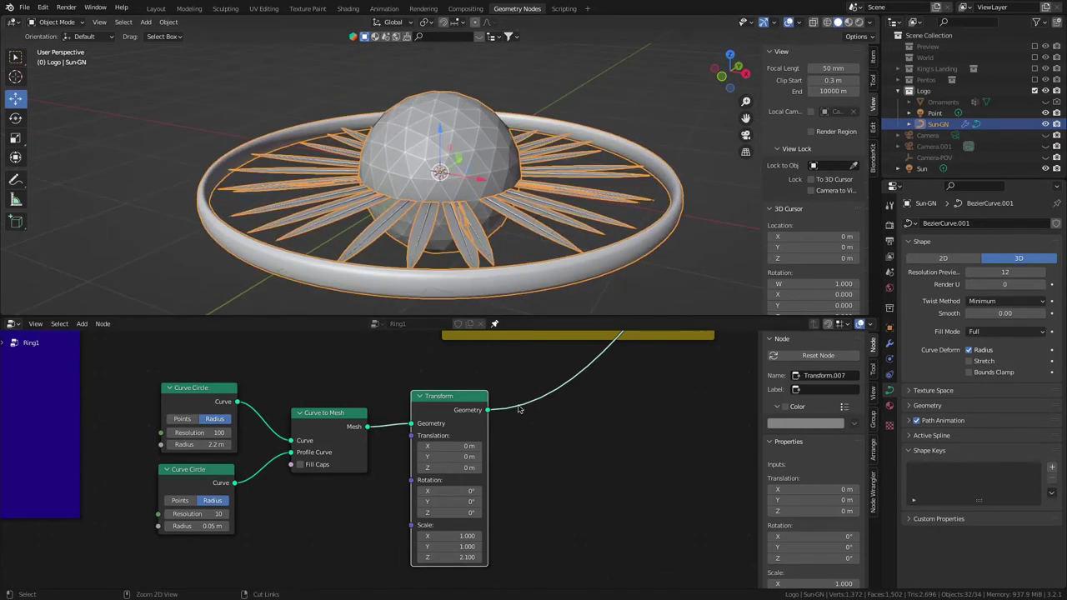
{"action": "key", "text": "ctrl+c"}
{"action": "key", "text": "ctrl+v"}
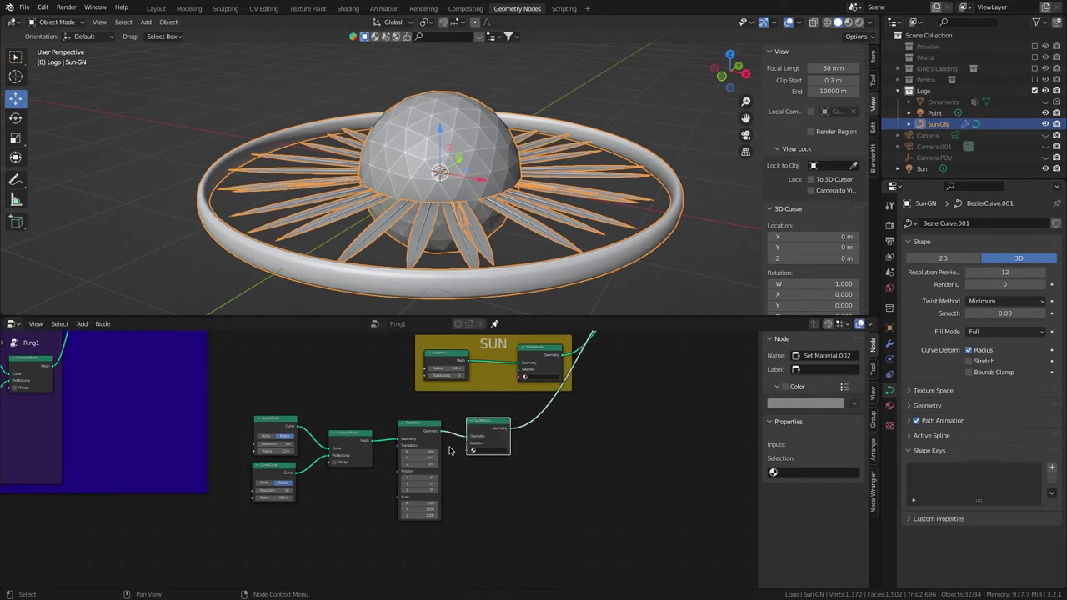
Frame the ring nodes and label the frame External Ring.
{"action": "key", "text": "ctrl+j"}
{"action": "key", "text": "F2"}
{"action": "type", "text": "external"}
{"action": "key", "text": "space"}
{"action": "type", "text": "ing"}
{"action": "key", "text": "Return"}
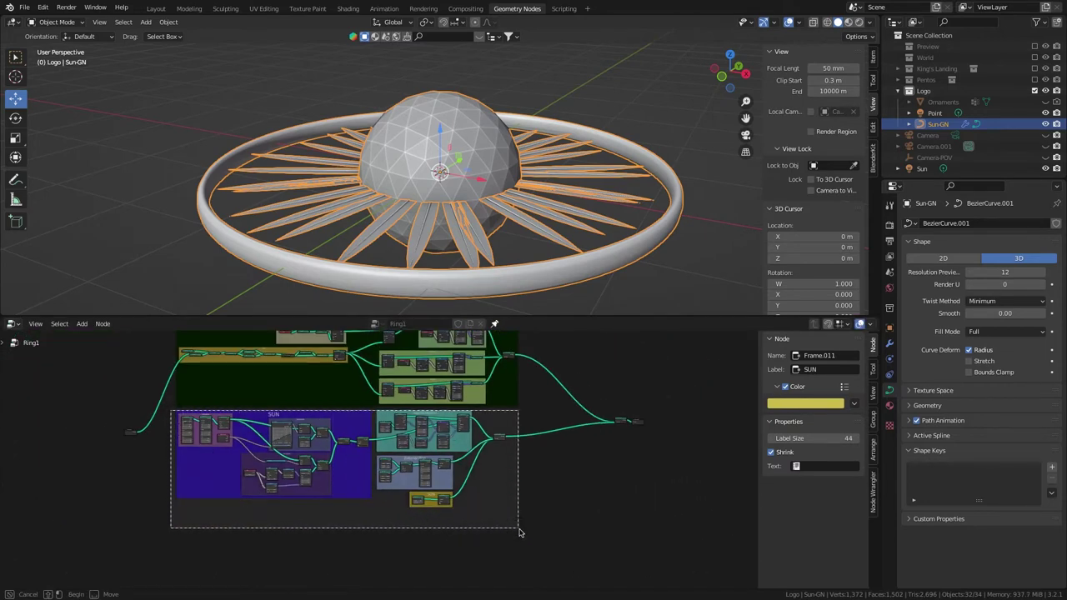
Frame another node group and label it SUN BASE.
{"action": "key", "text": "ctrl+j"}
{"action": "key", "text": "F2"}
{"action": "key", "text": "shift+u"}
{"action": "type", "text": "⇧S⇧U"}
{"action": "key", "text": "shift+n"}
{"action": "key", "text": "Return"}
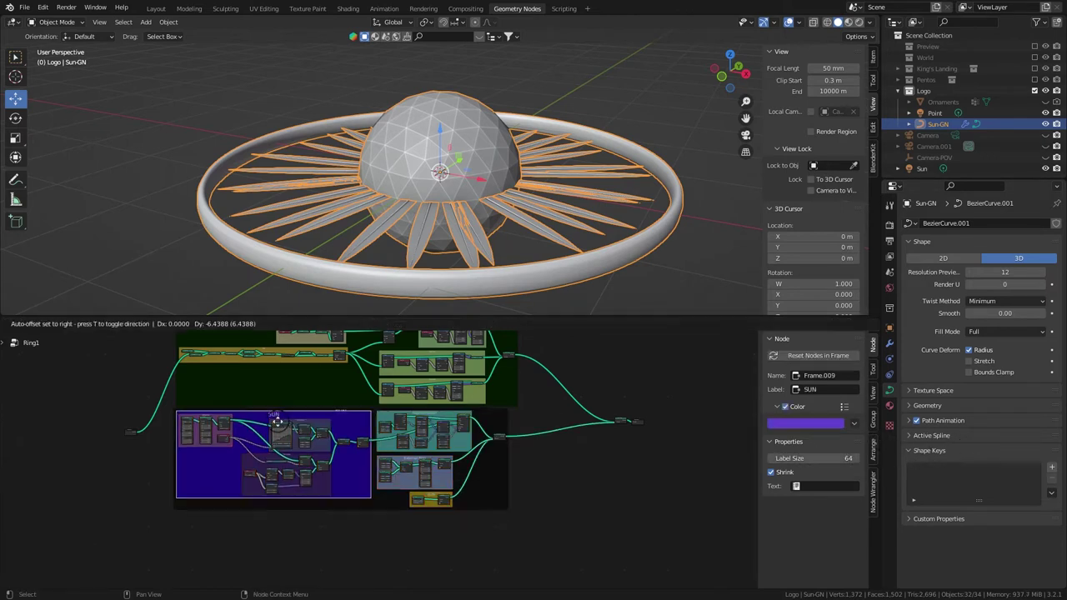
{"action": "key", "text": "F2"}
{"action": "key", "text": "Tab"}
{"action": "key", "text": "space"}
{"action": "type", "text": "base"}
{"action": "key", "text": "Return"}
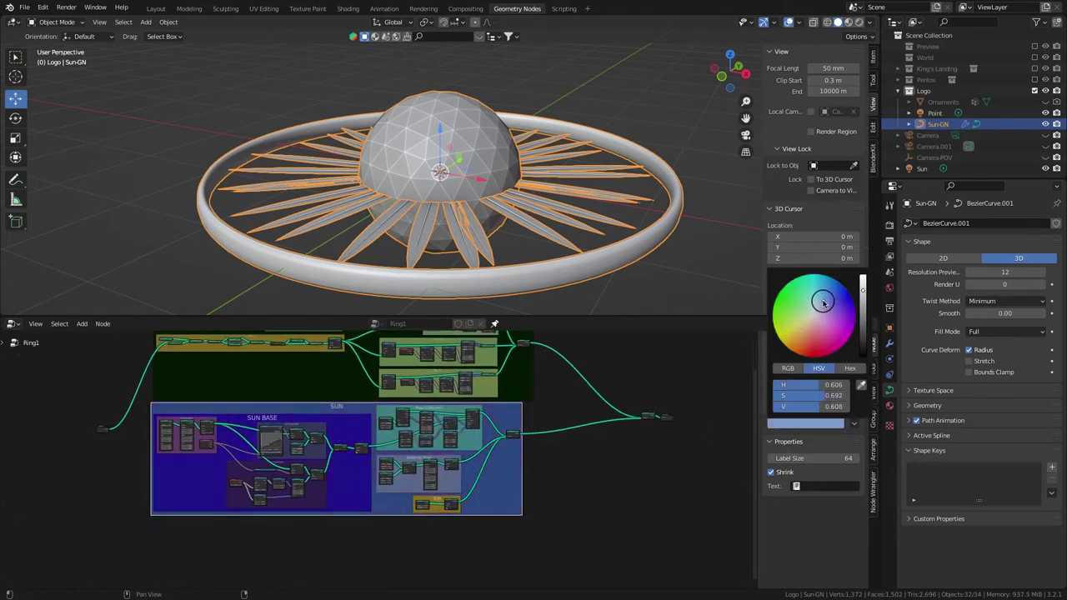
Label a further frame SUN SURFACE.
{"action": "key", "text": "F2"}
{"action": "key", "text": "space"}
{"action": "type", "text": "⇧S⇧U"}
{"action": "type", "text": "rf⇧A⇧Ce"}
{"action": "key", "text": "Return"}
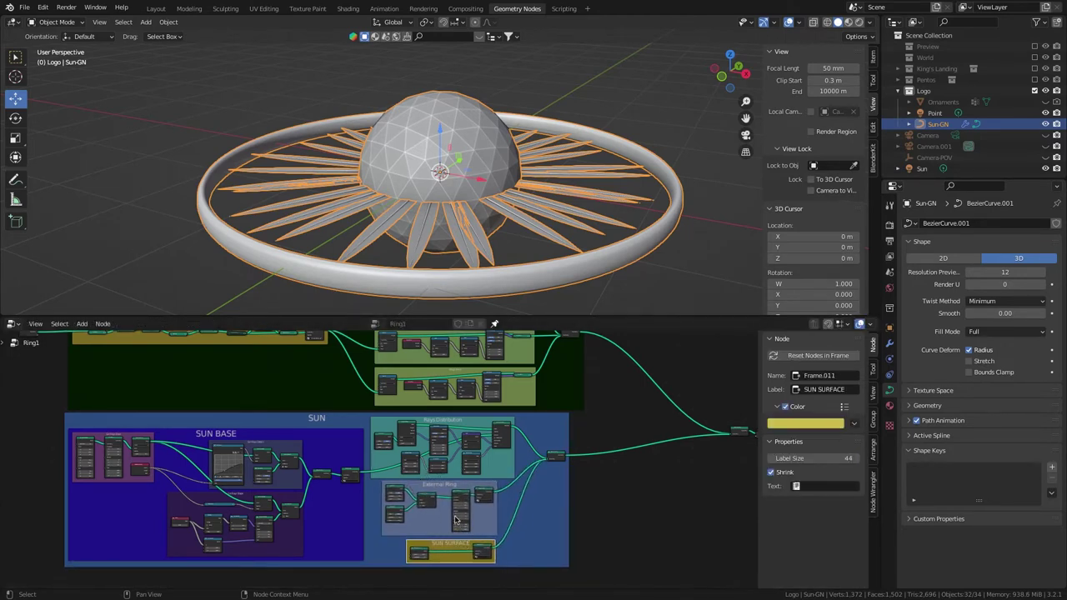
Copy and paste the ring node setups to build the large ornate rings around the sun.
{"action": "key", "text": "ctrl+c"}
{"action": "key", "text": "ctrl+v"}
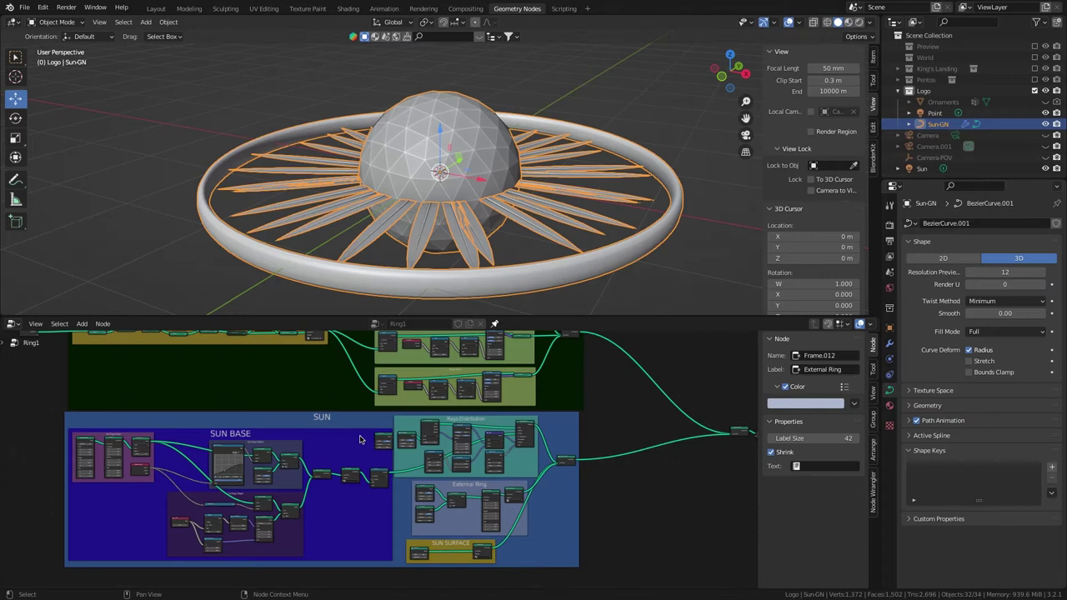
{"action": "key", "text": "Delete"}
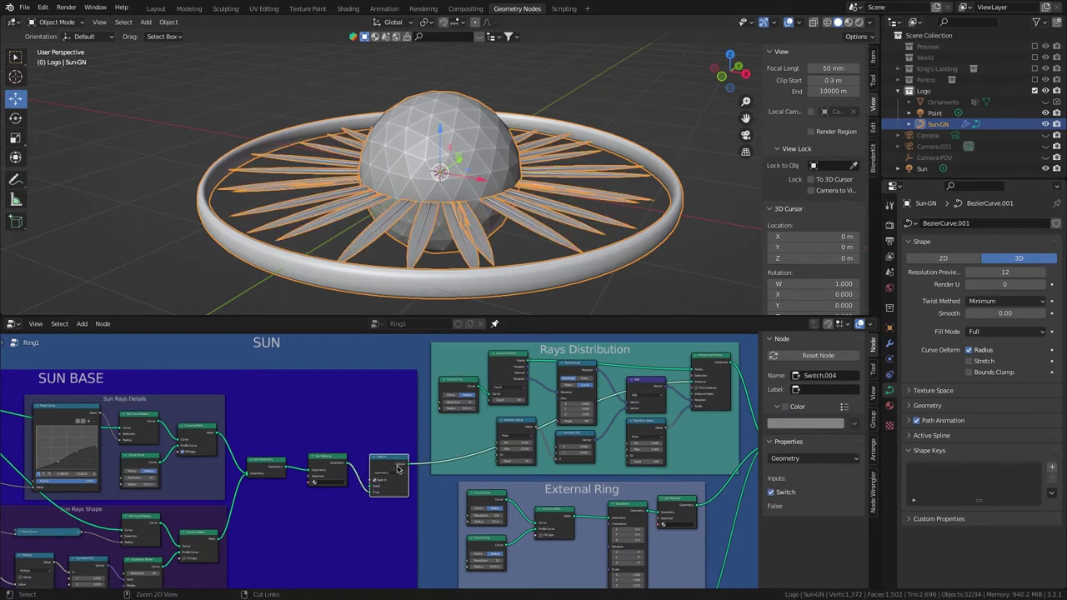
{"action": "key", "text": "ctrl+c"}
{"action": "key", "text": "ctrl+v"}
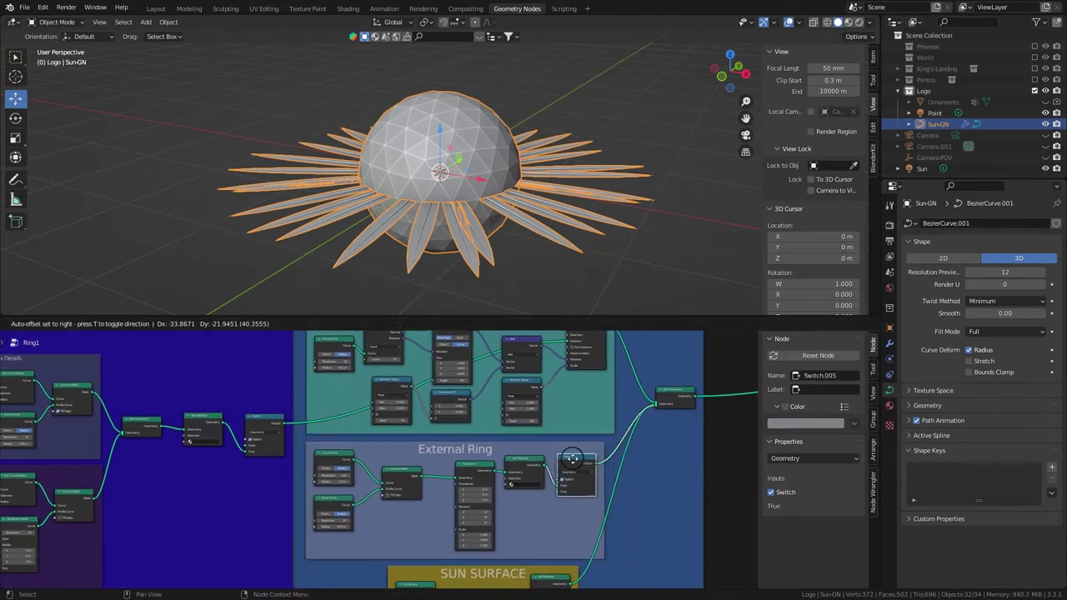
{"action": "key", "text": "ctrl+c"}
{"action": "key", "text": "ctrl+v"}
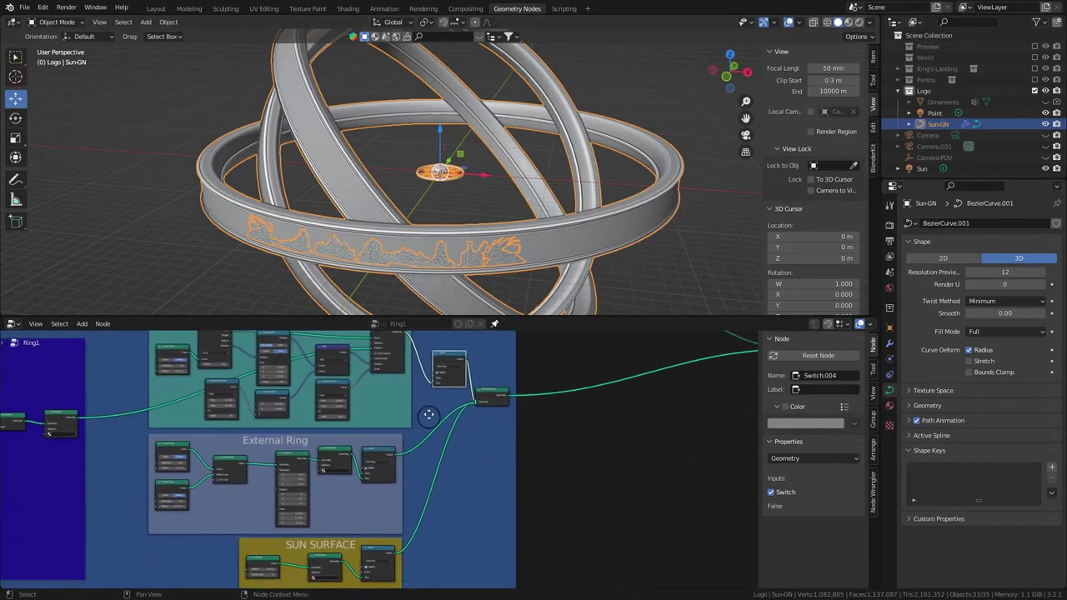
Add Transform and Set Shade Smooth after Join Geometry, rotating the sun 90° upright.
{"action": "key", "text": "ctrl+shift+a"}
{"action": "type", "text": "tra"}
{"action": "key", "text": "Return"}
{"action": "key", "text": "ctrl+shift+a"}
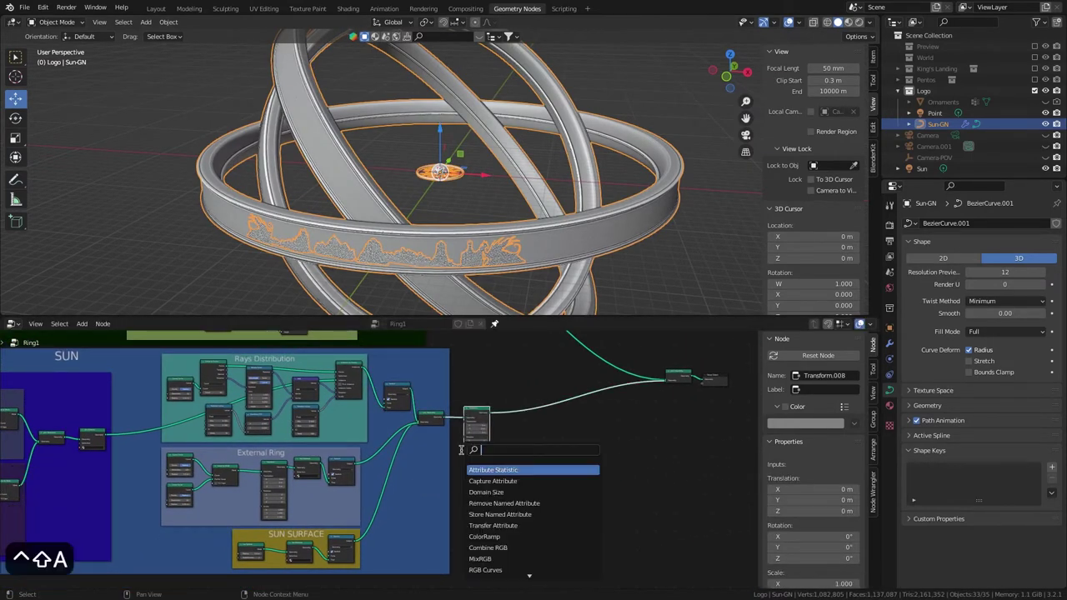
{"action": "type", "text": "sha"}
{"action": "key", "text": "Down"}
{"action": "key", "text": "Return"}
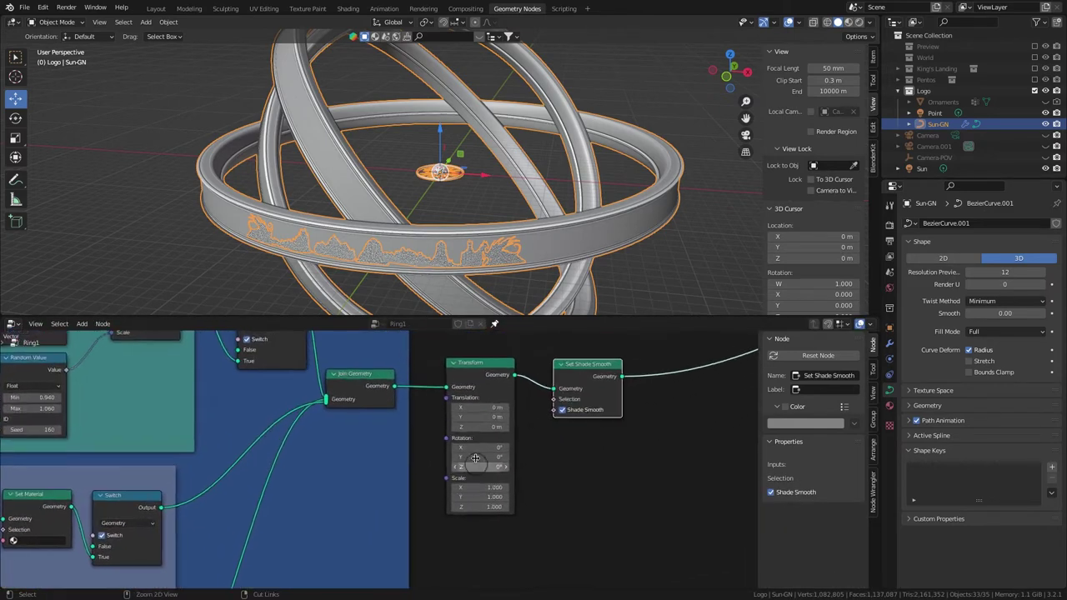
{"action": "type", "text": "9"}
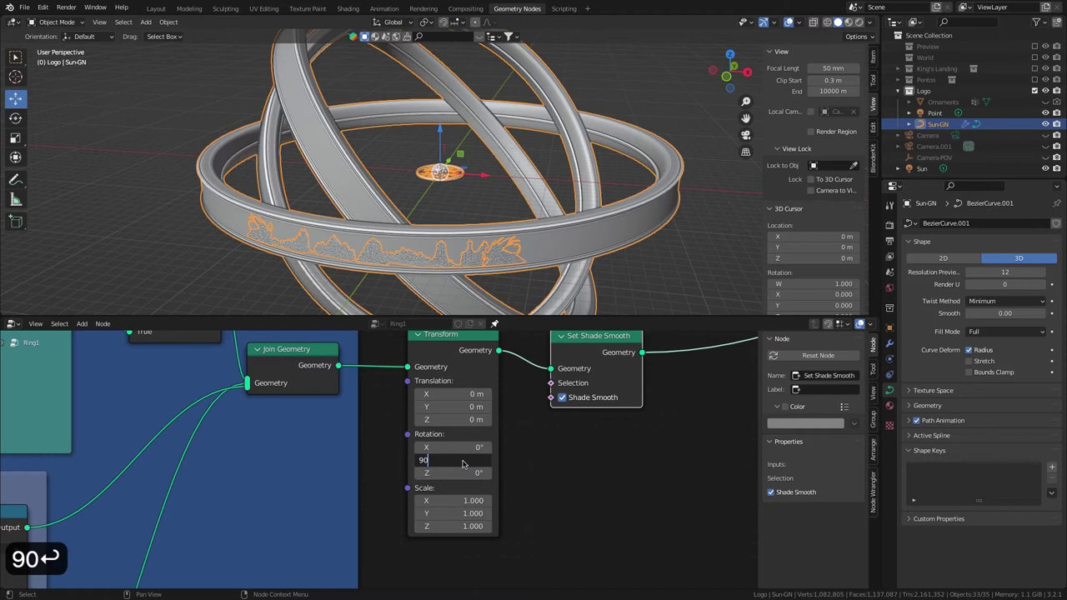
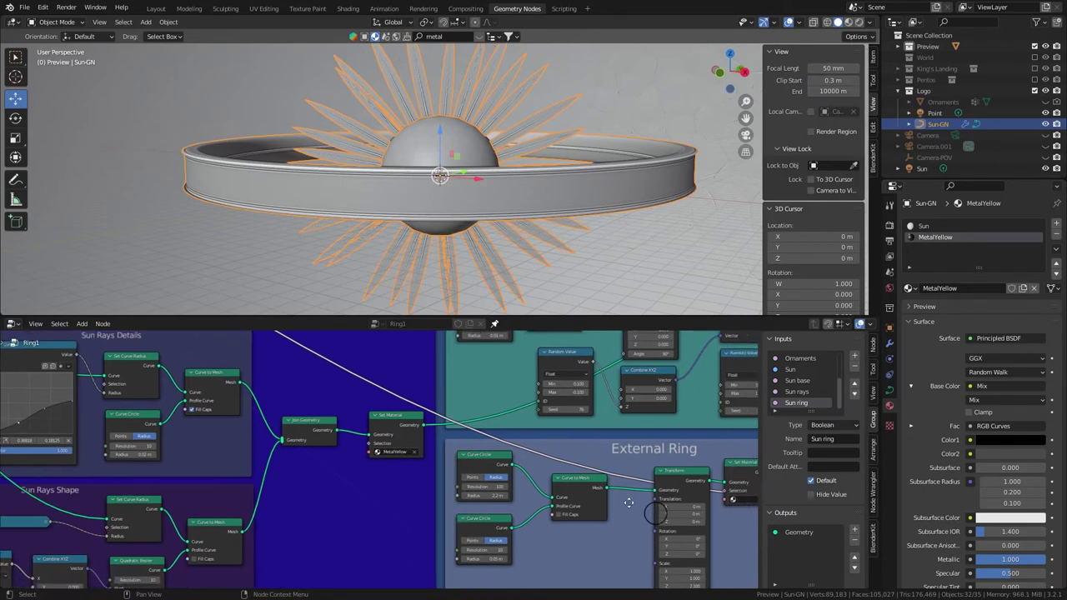
Select the MetalYellow and Sun materials and show the rendered preview in Layout.
{"action": "type", "text": "met"}
{"action": "scroll", "scroll_direction": "down", "scroll_amount": 3}
{"action": "key", "text": "Return"}
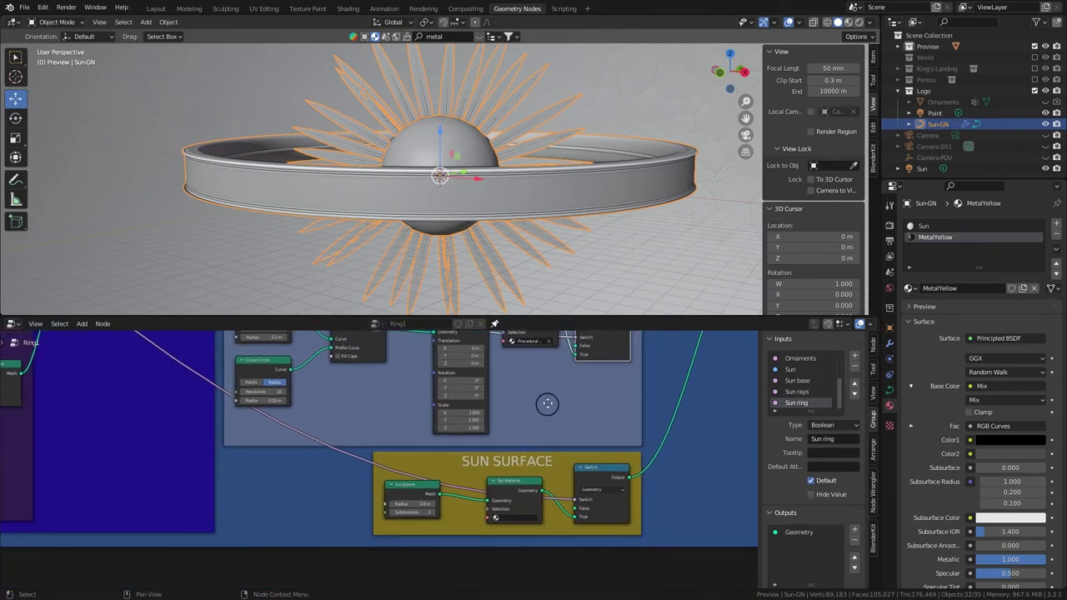
{"action": "type", "text": "sun"}
{"action": "key", "text": "Down"}
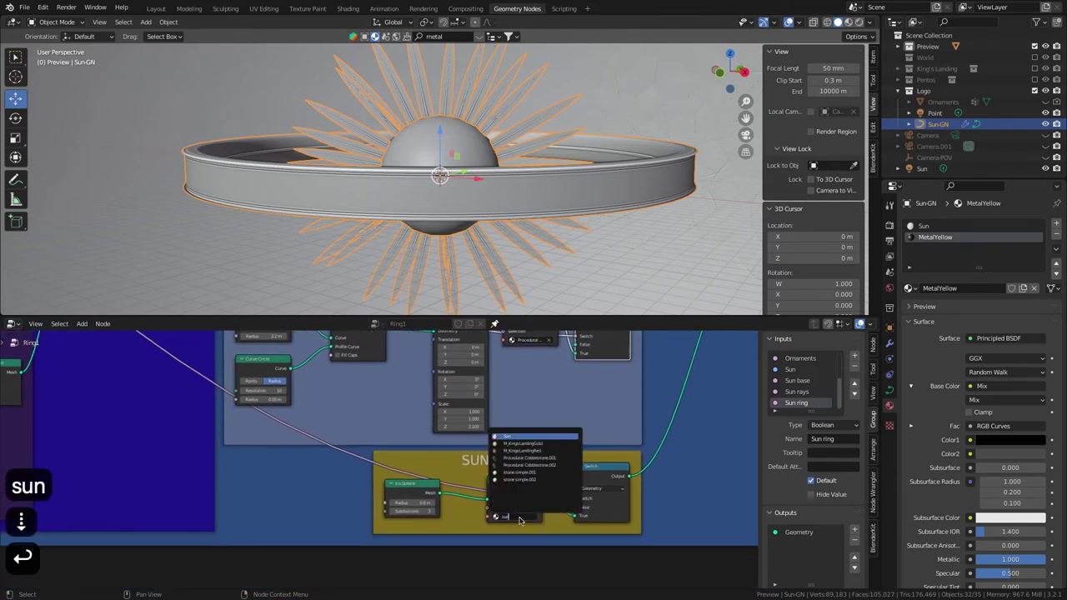
{"action": "key", "text": "Return"}
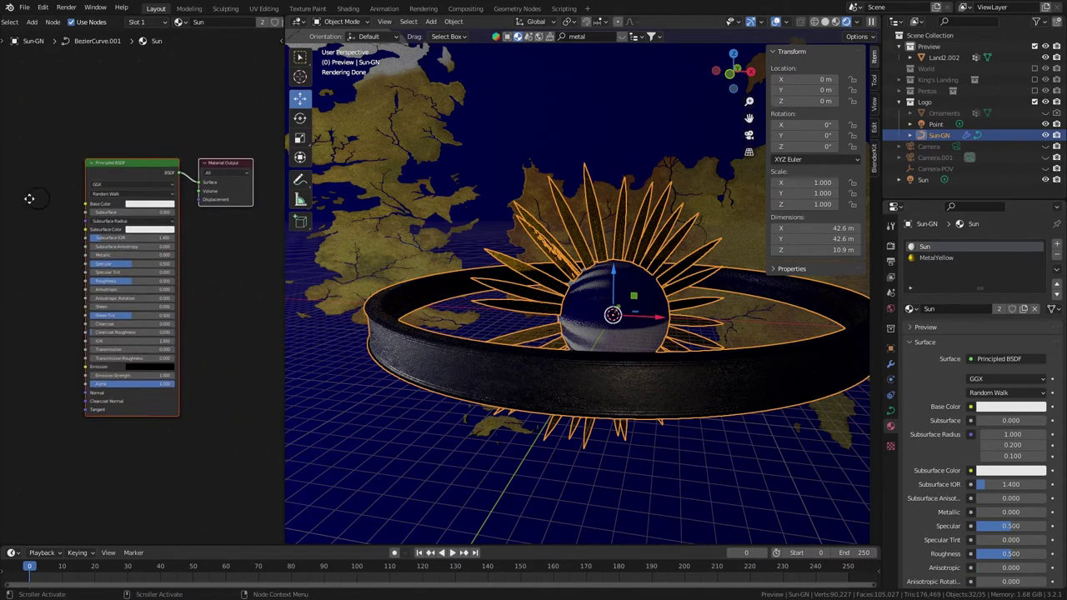
Replace the Sun material's Principled BSDF with a pale yellow Emission of strength 10.
{"action": "key", "text": "Delete"}
{"action": "key", "text": "ctrl+shift+a"}
{"action": "type", "text": "em"}
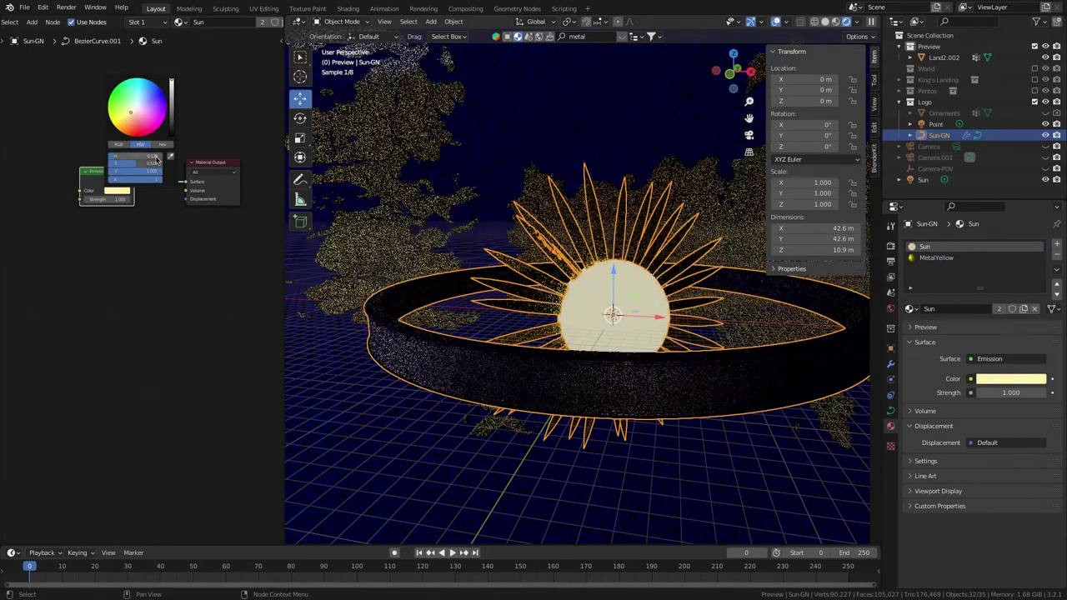
{"action": "type", "text": "10"}
{"action": "key", "text": "Return"}
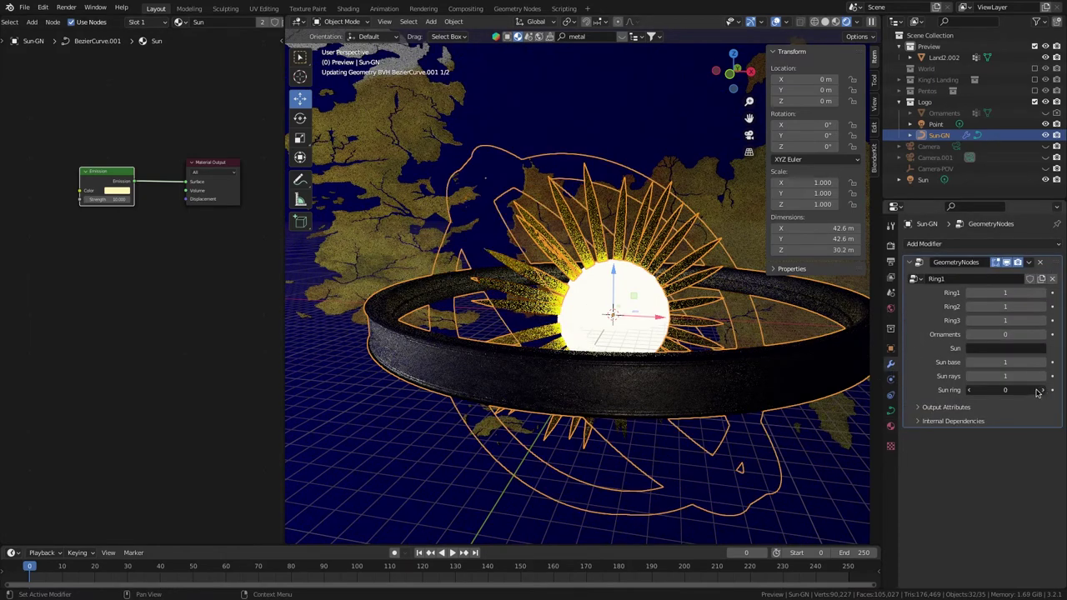
{"action": "key", "text": "n"}
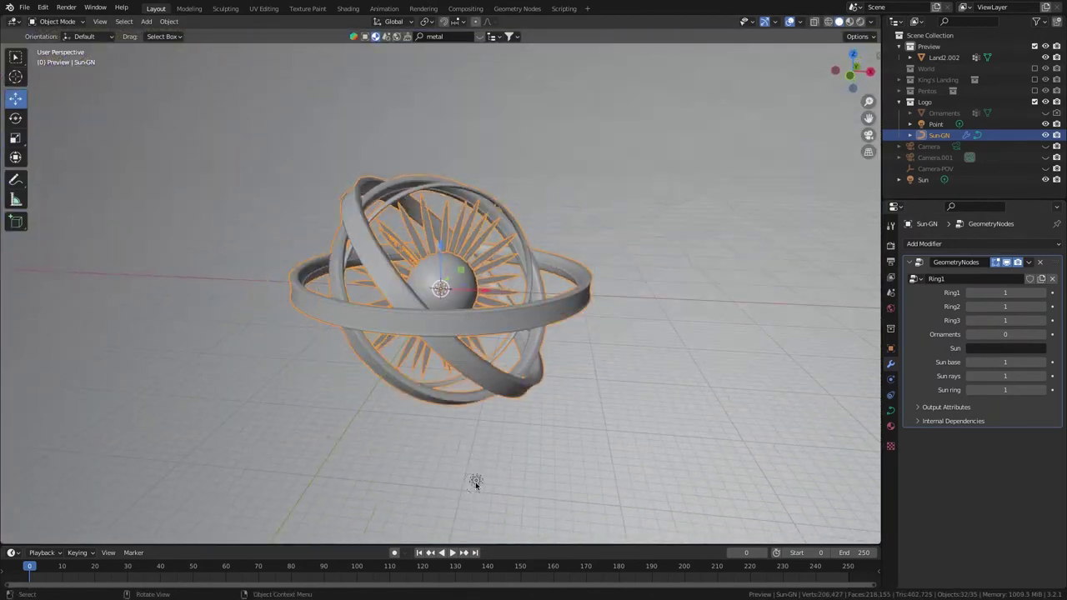
Duplicate the point light into the sun and give it a 1.3 m radius.
{"action": "key", "text": "shift+d"}
{"action": "key", "text": "x"}
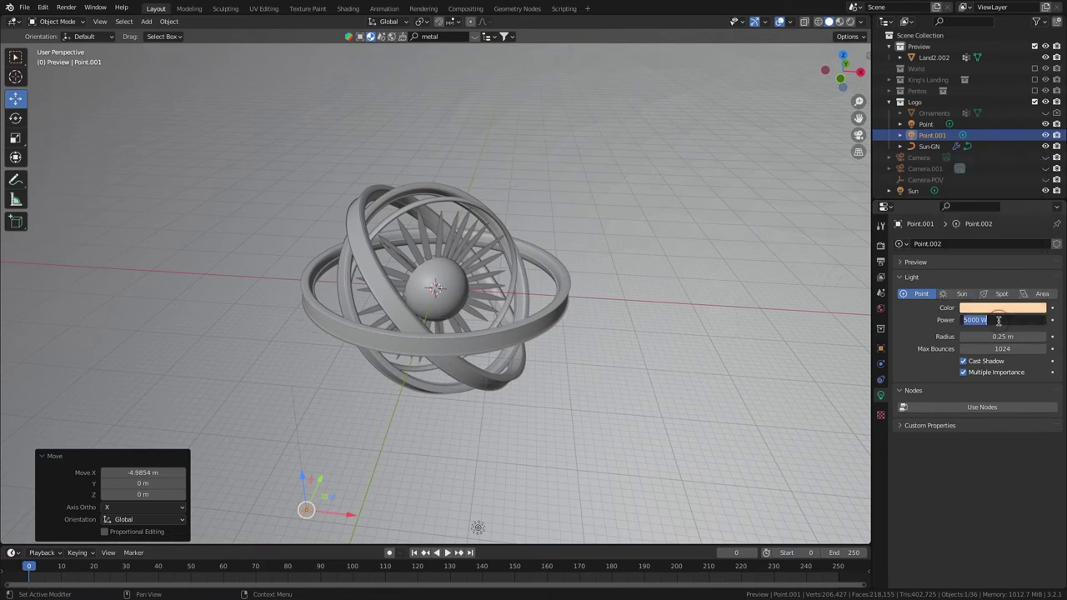
{"action": "key", "text": "BackSpace"}
{"action": "key", "text": "Return"}
{"action": "type", "text": "1,3"}
{"action": "key", "text": "Return"}
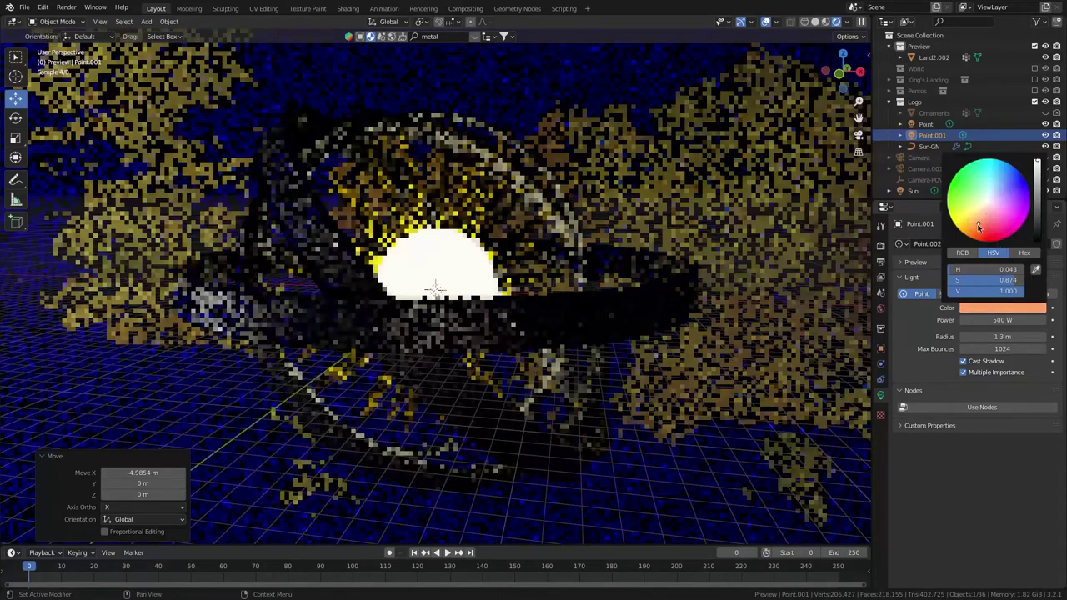
Make the light orange at 6000 W, then 4000 W, with shadows off.
{"action": "key", "text": "BackSpace"}
{"action": "key", "text": "8"}
{"action": "key", "text": "Return"}
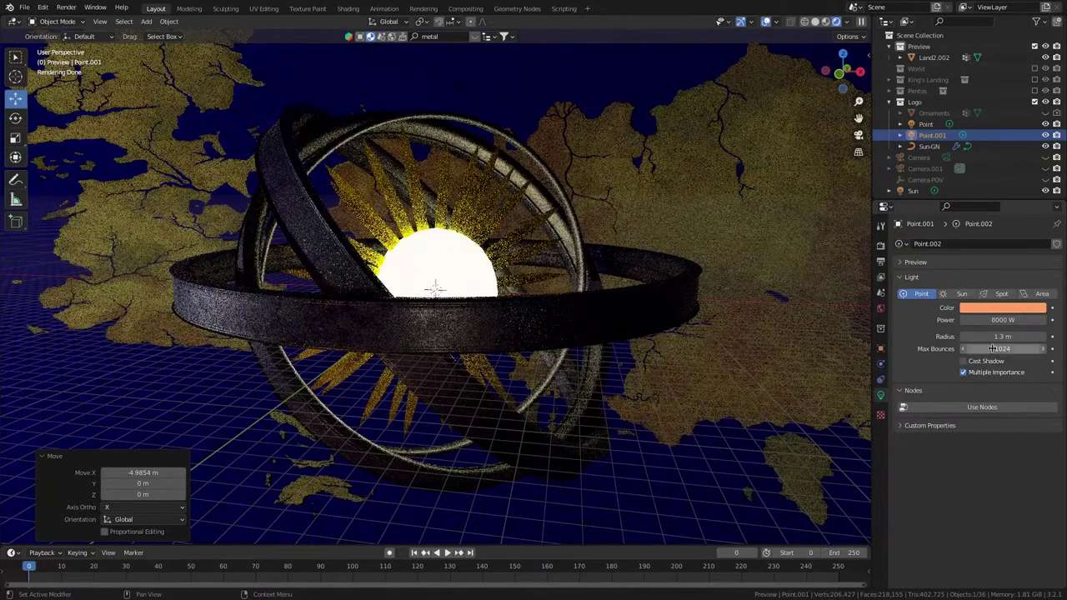
{"action": "key", "text": "BackSpace"}
{"action": "key", "text": "4"}
{"action": "key", "text": "Return"}
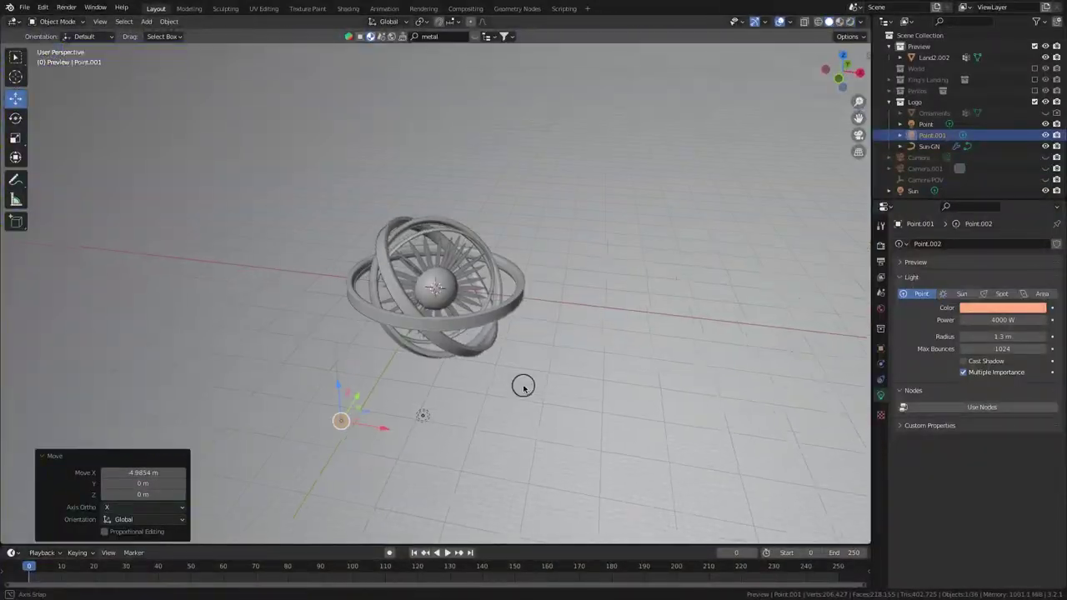
Add a third pale yellow 4000 W point light and enable Cavity viewport shading.
{"action": "key", "text": "shift+d"}
{"action": "key", "text": "x"}
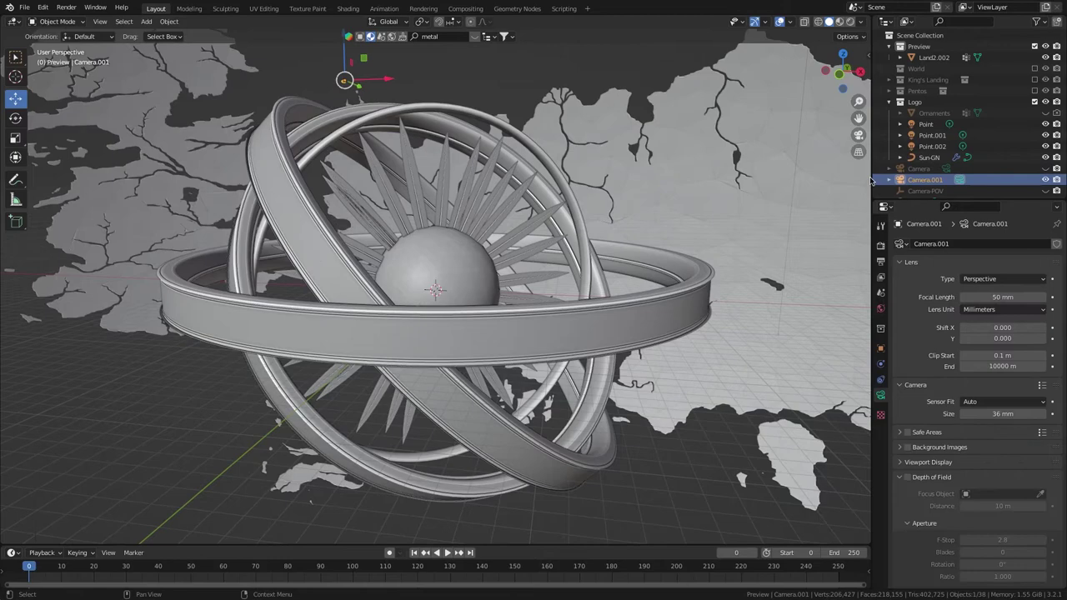
Duplicate the camera as Camera.002 and align it to a close-up of the front ring.
{"action": "key", "text": "shift+d"}
{"action": "key", "text": "↻"}
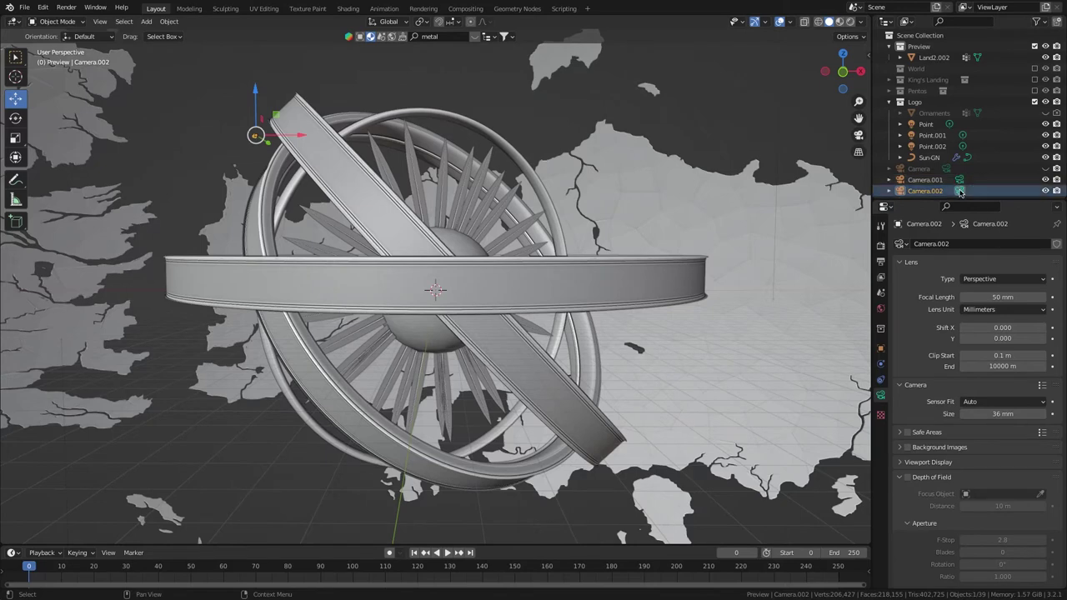
{"action": "key", "text": "ctrl+alt+0"}
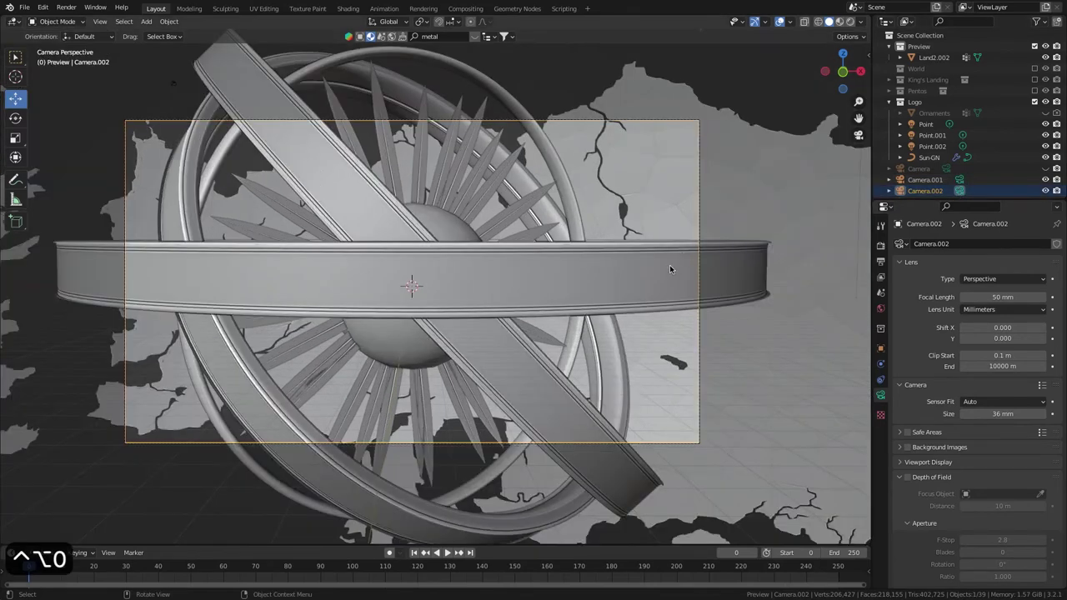
{"action": "key", "text": "n"}
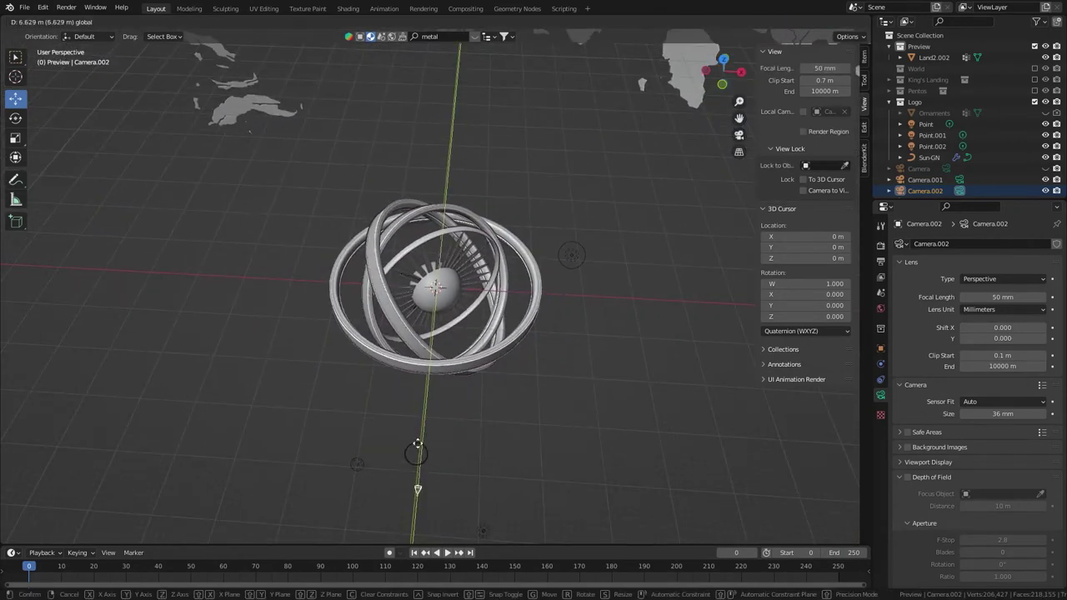
{"action": "key", "text": "0"}
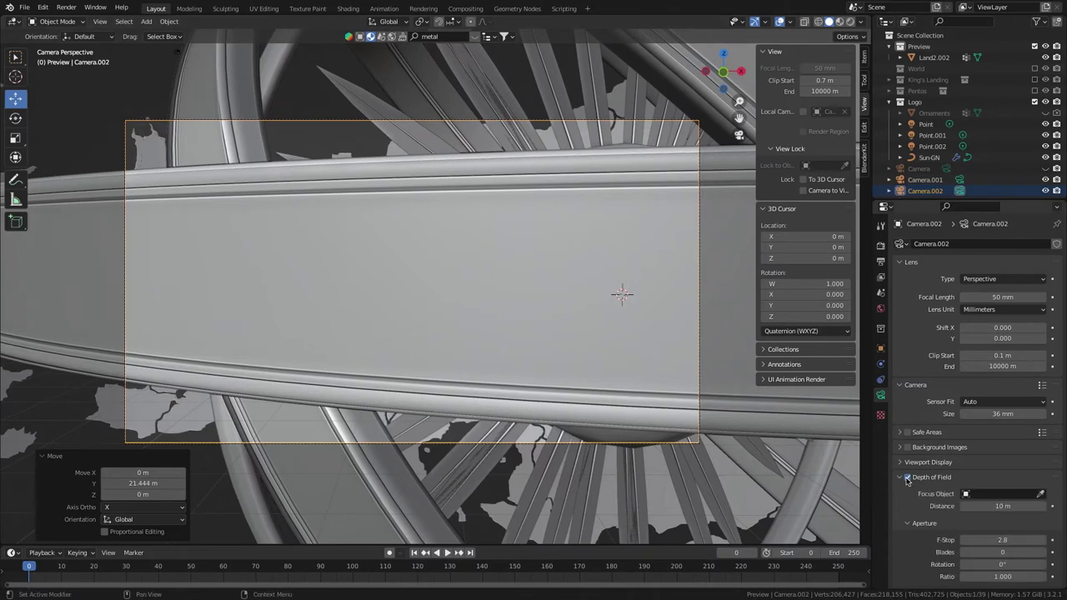
Enable depth of field with f-stop 0.5 and keyframe the camera's location and rotation.
{"action": "key", "text": ","}
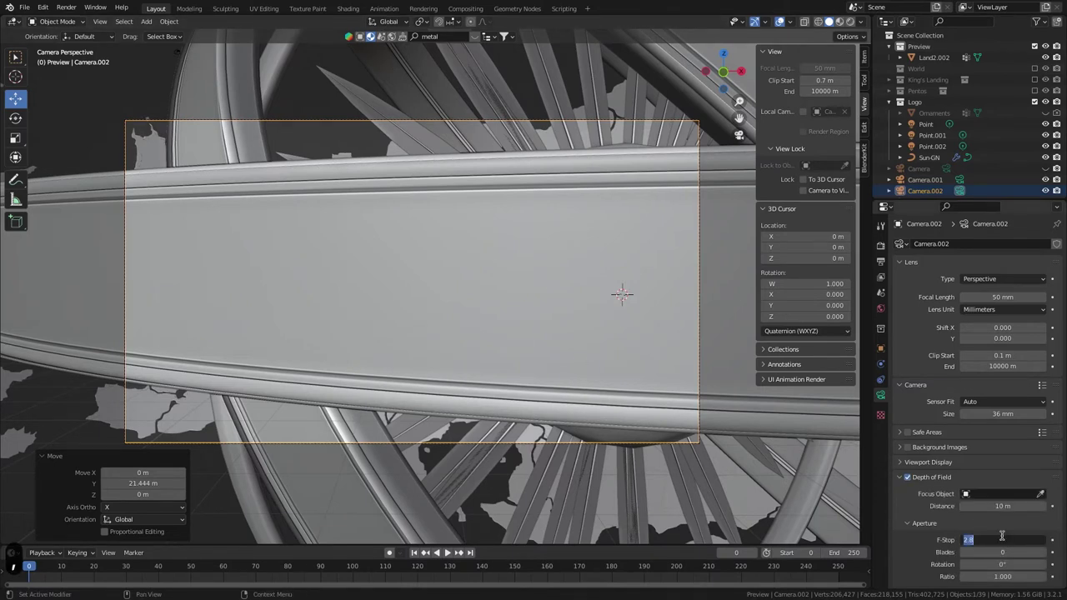
{"action": "key", "text": "5"}
Confirm the 9.7 m focus distance keyframe and enter a -5 value adjustment.
{"action": "key", "text": "Return"}
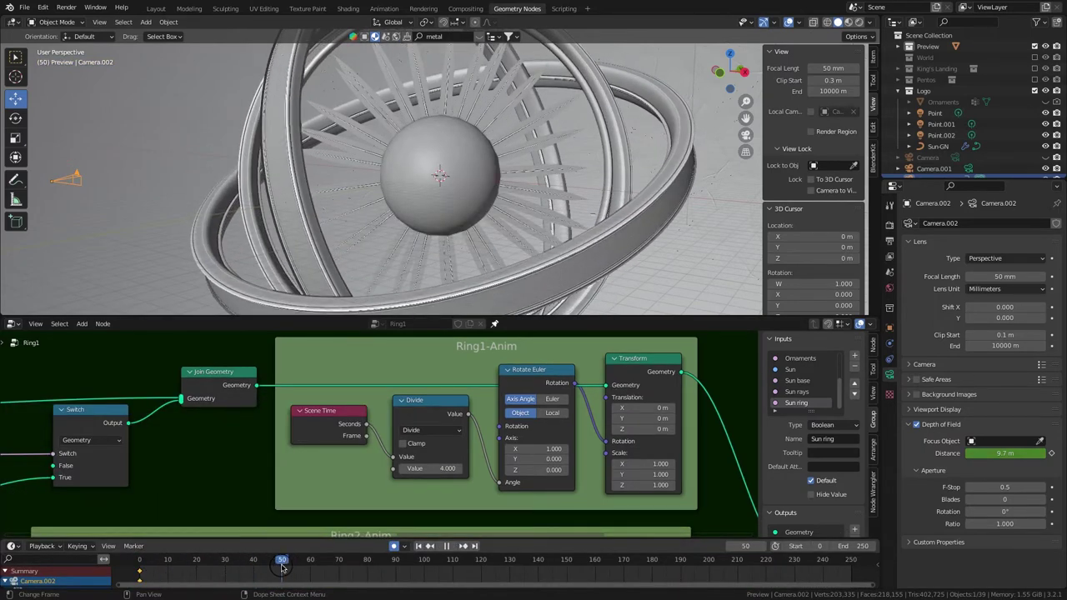
{"action": "type", "text": "-5"}
{"action": "key", "text": "Return"}
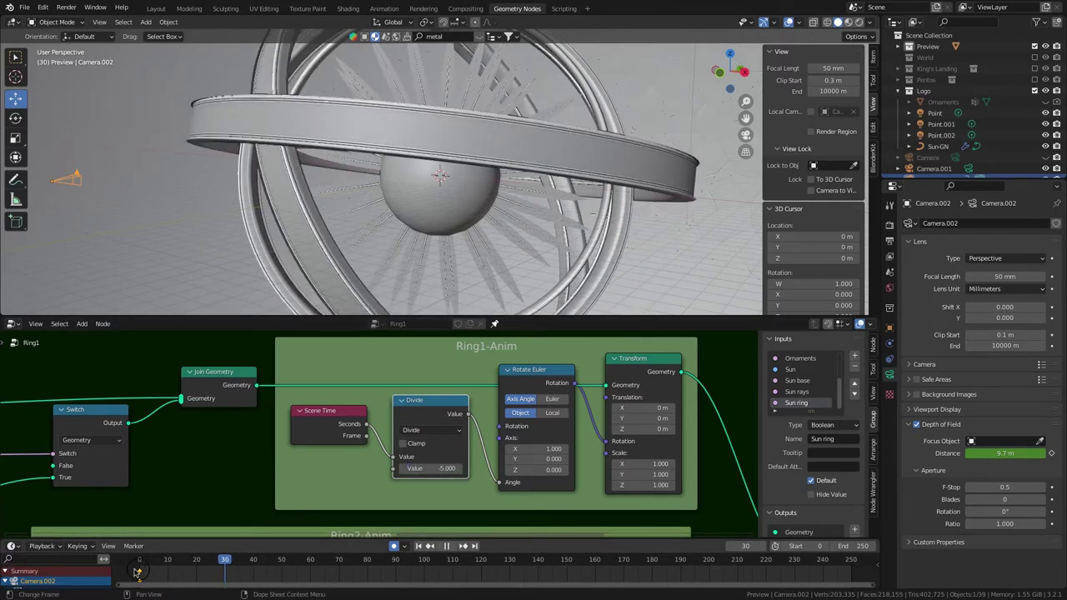